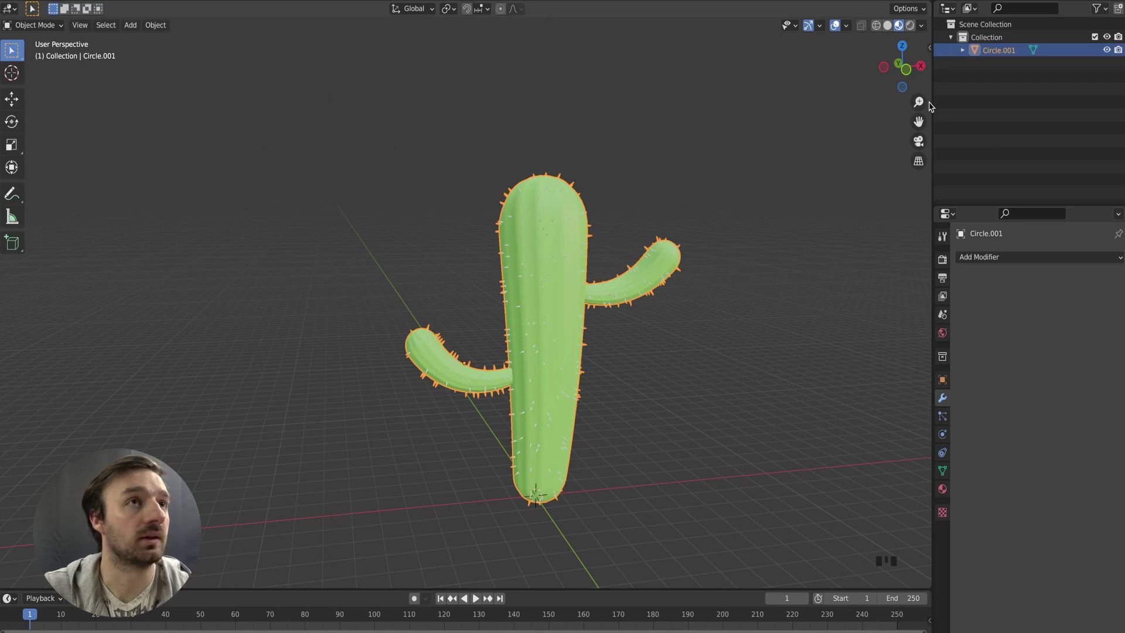
Deselect Circle.001 and hide it in the Outliner so the viewport is empty.
{"action": "left_click", "coordinate": [818, 141]}
{"action": "left_click", "coordinate": [1104, 12]}
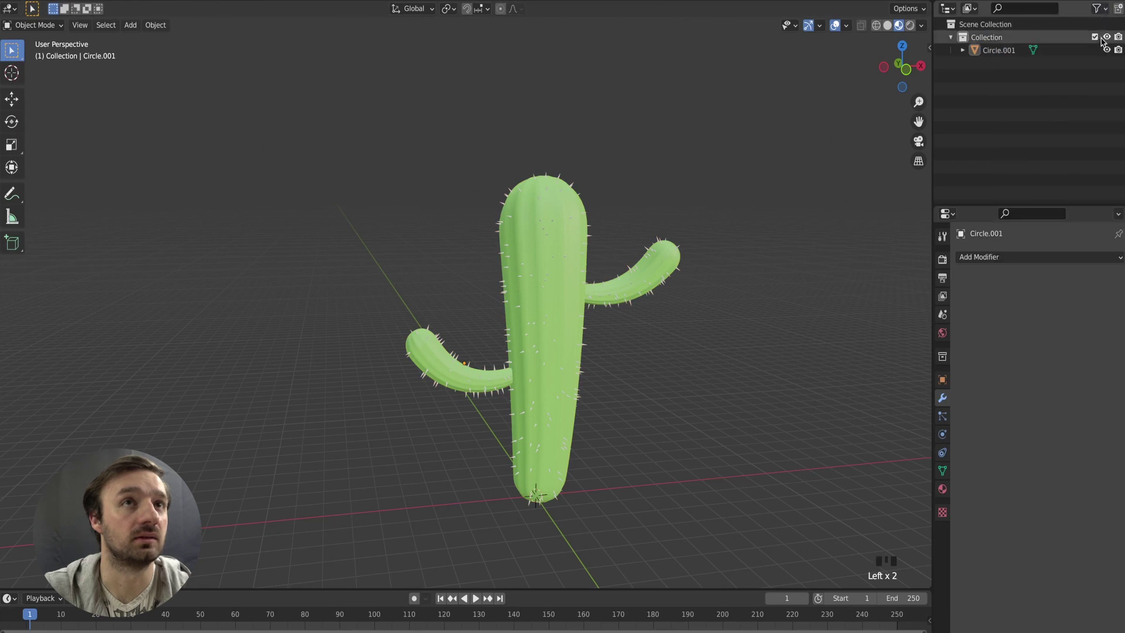
{"action": "left_click", "coordinate": [1110, 50]}
{"action": "left_click", "coordinate": [715, 138]}
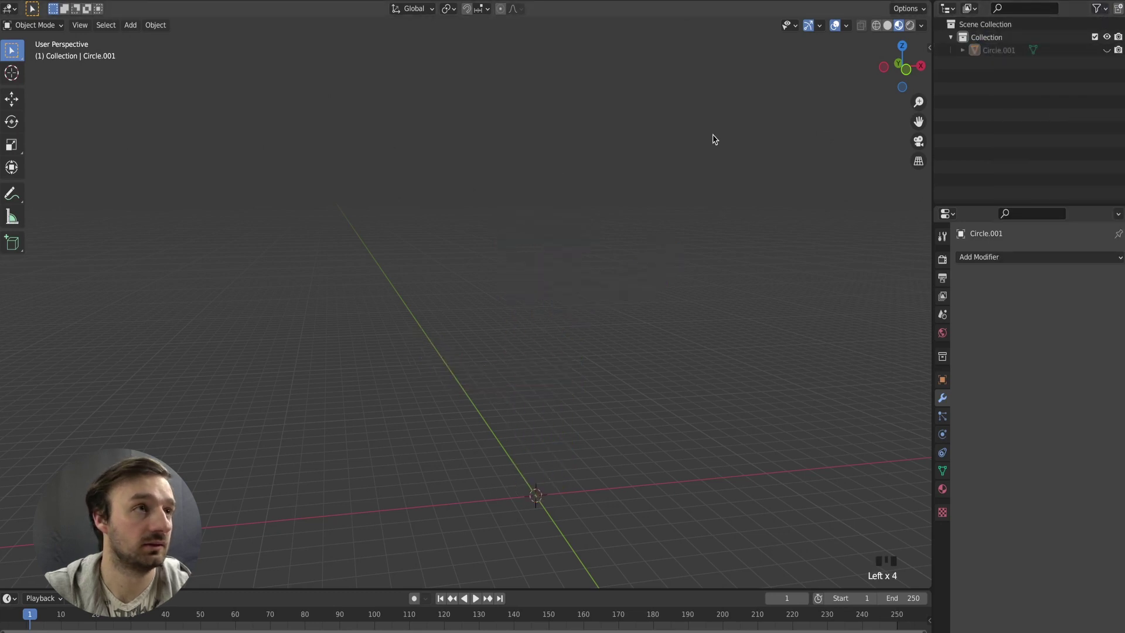
Add a Bezier circle and a NURBS path from the Add > Curve menu.
{"action": "key", "text": "x"}
{"action": "key", "text": "shift+a"}
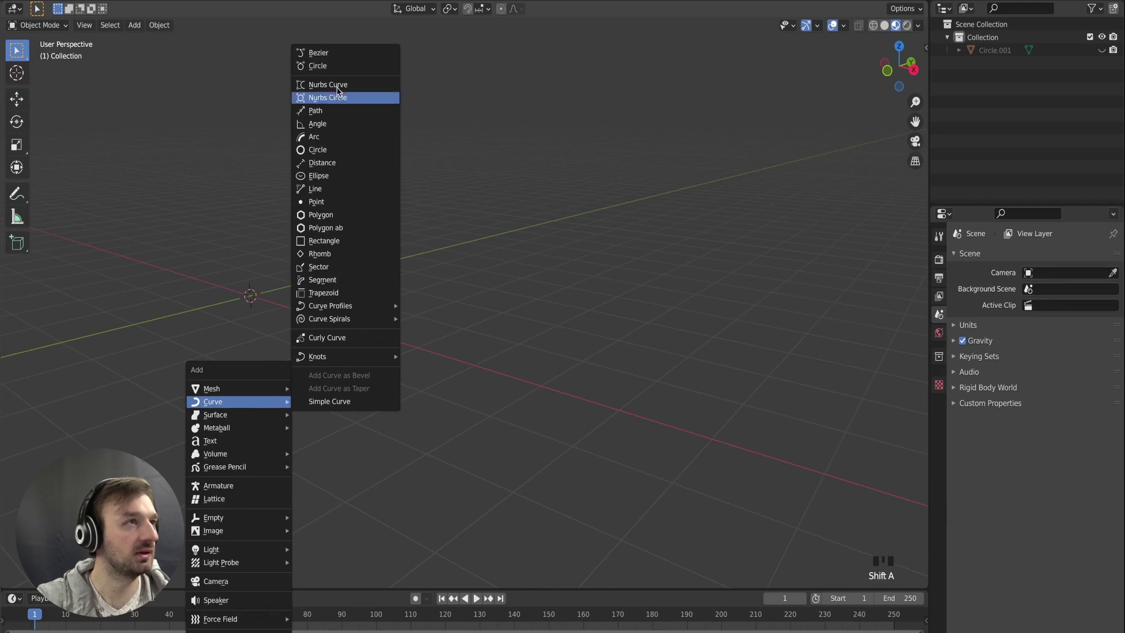
{"action": "key", "text": "shift+a"}
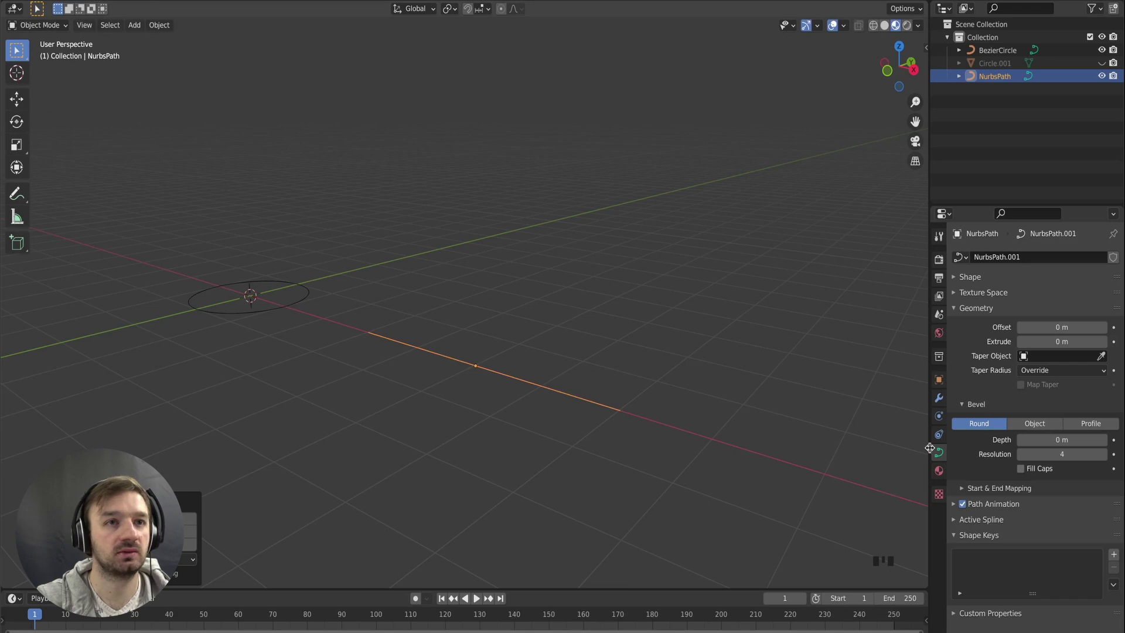
Set the path's bevel to Object mode with BezierCircle as its profile.
{"action": "left_click", "coordinate": [943, 454]}
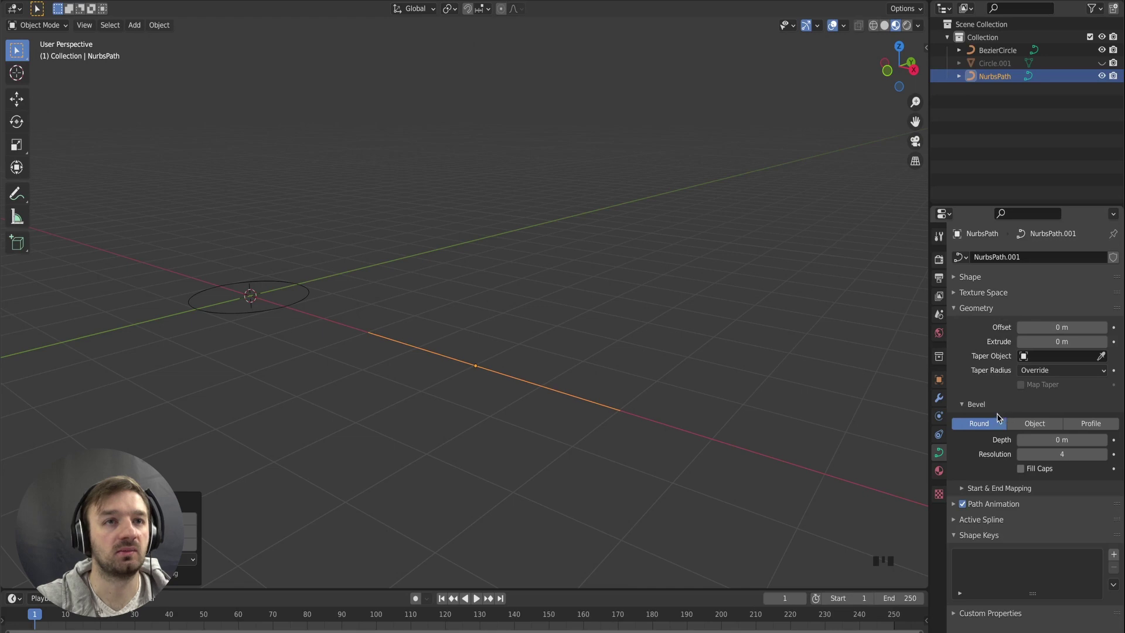
{"action": "left_click", "coordinate": [1039, 426]}
{"action": "left_click", "coordinate": [1106, 439]}
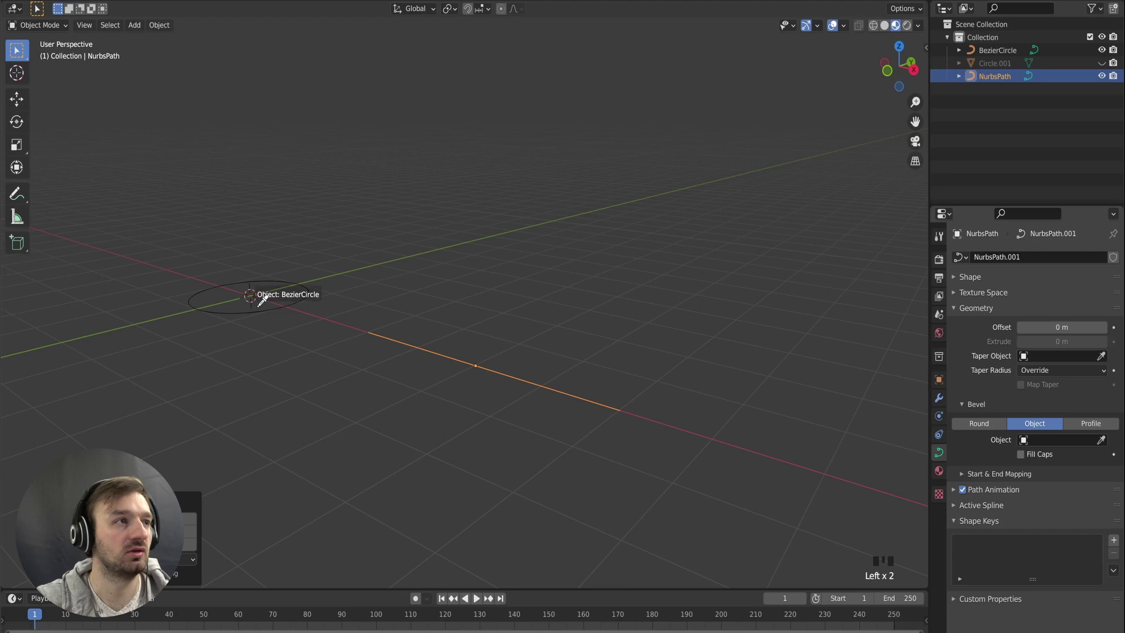
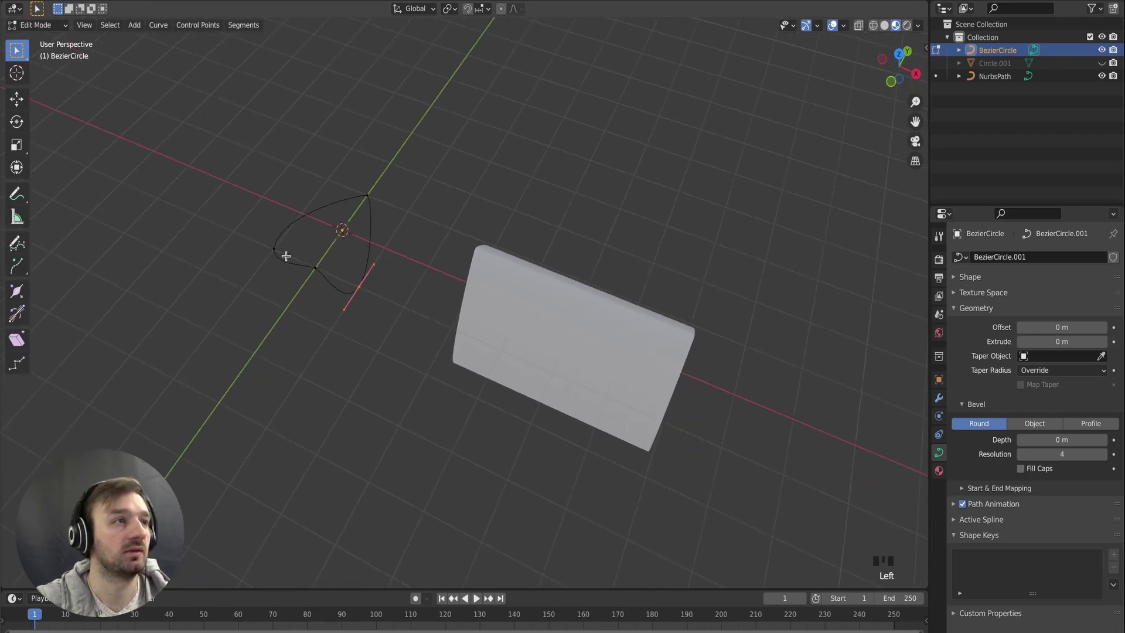
Rotate the circle's handles to flatten the profile into a narrow lens.
{"action": "key", "text": "x"}
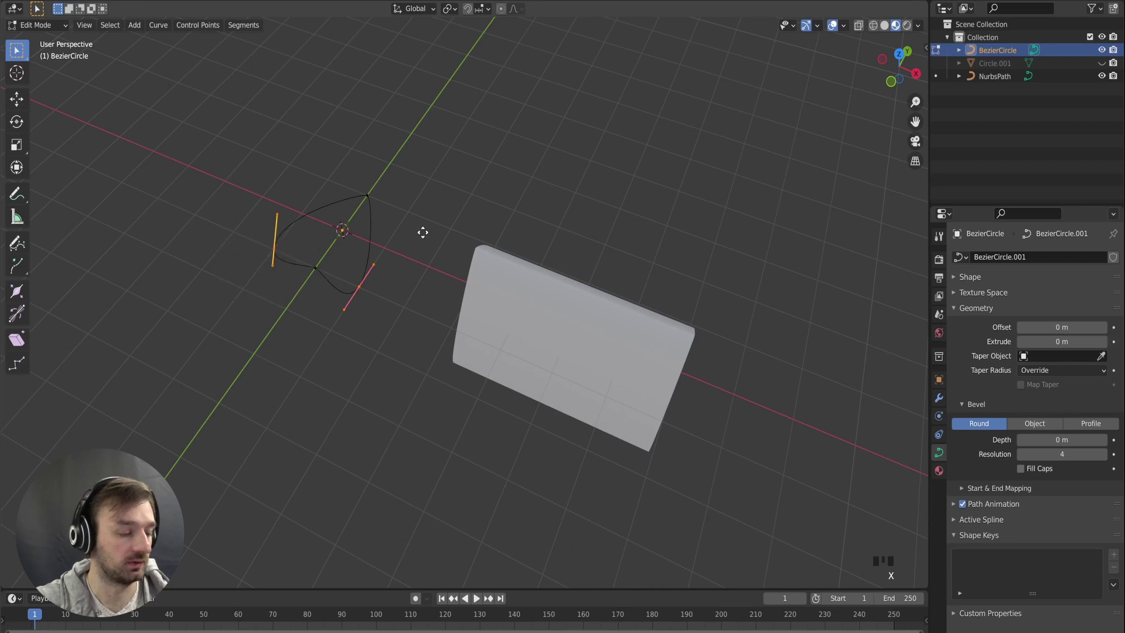
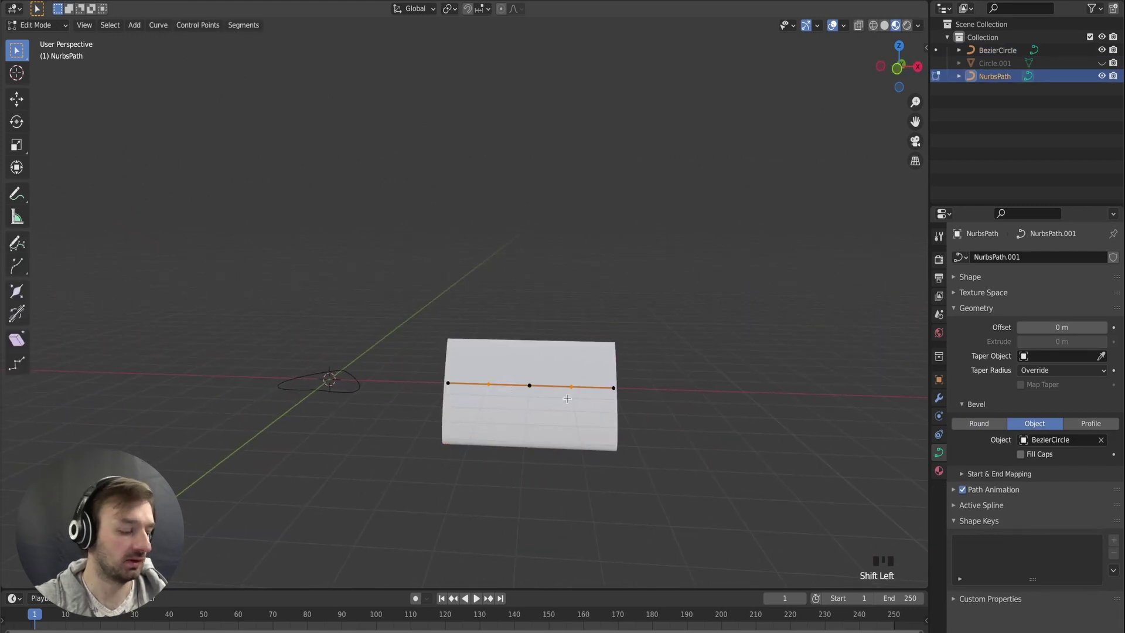
Delete alternate path points and begin shrinking one end toward a tip.
{"action": "key", "text": "x"}
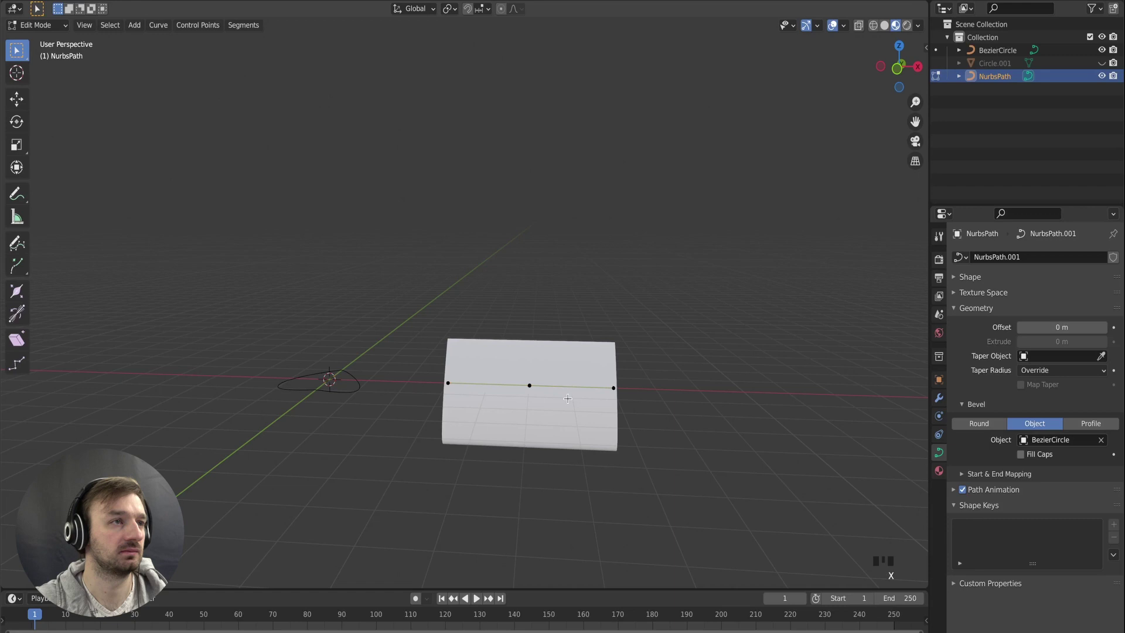
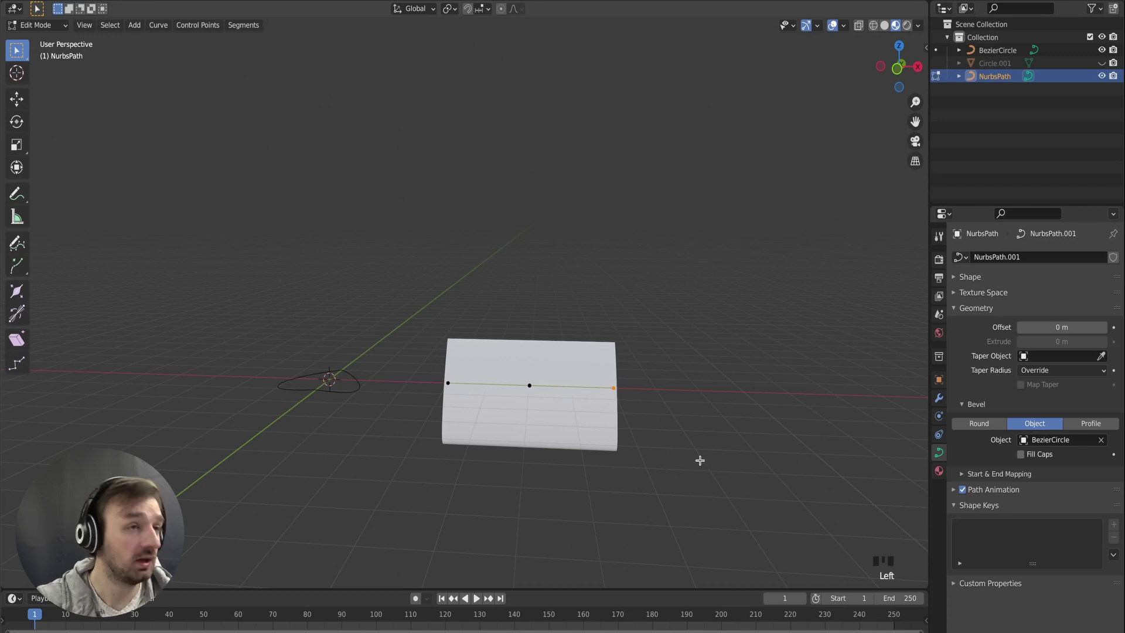
{"action": "key", "text": "s"}
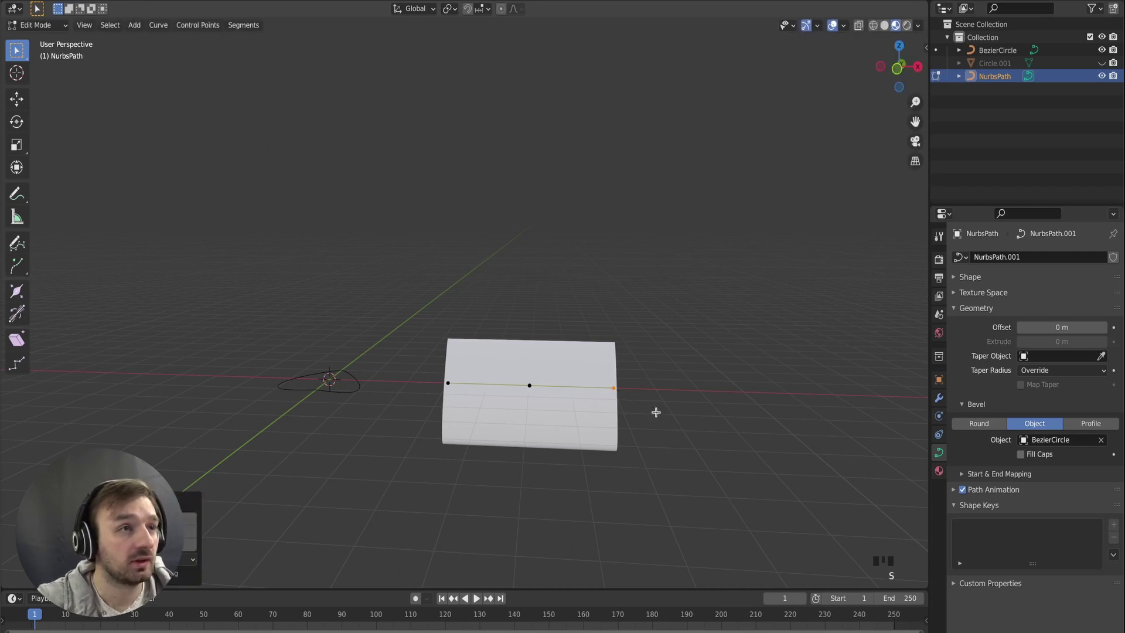
{"action": "key", "text": "z"}
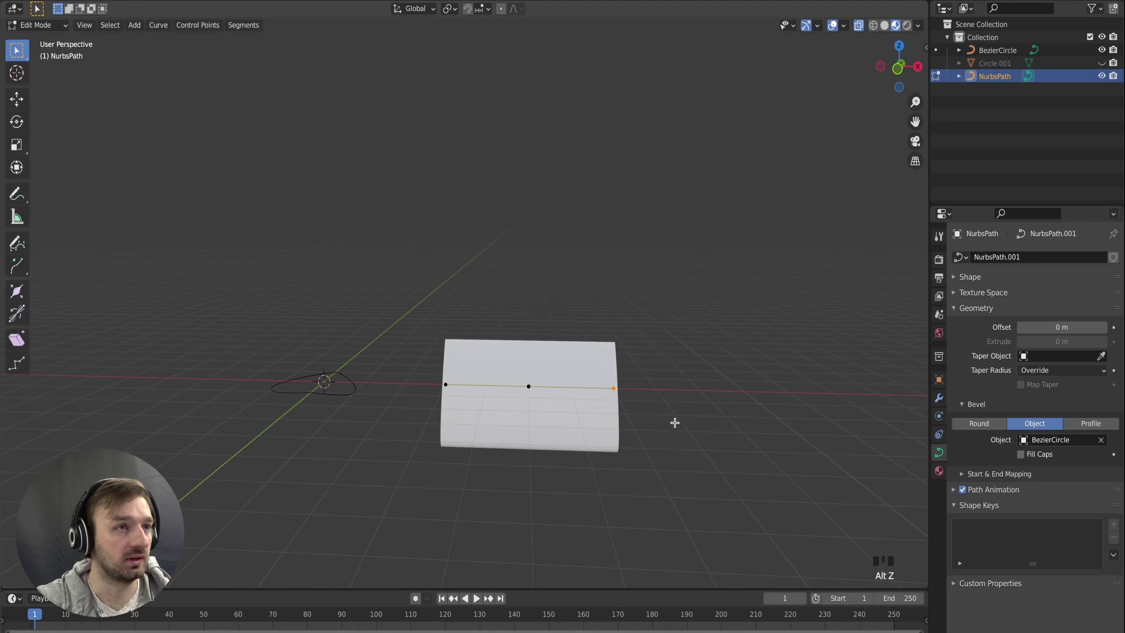
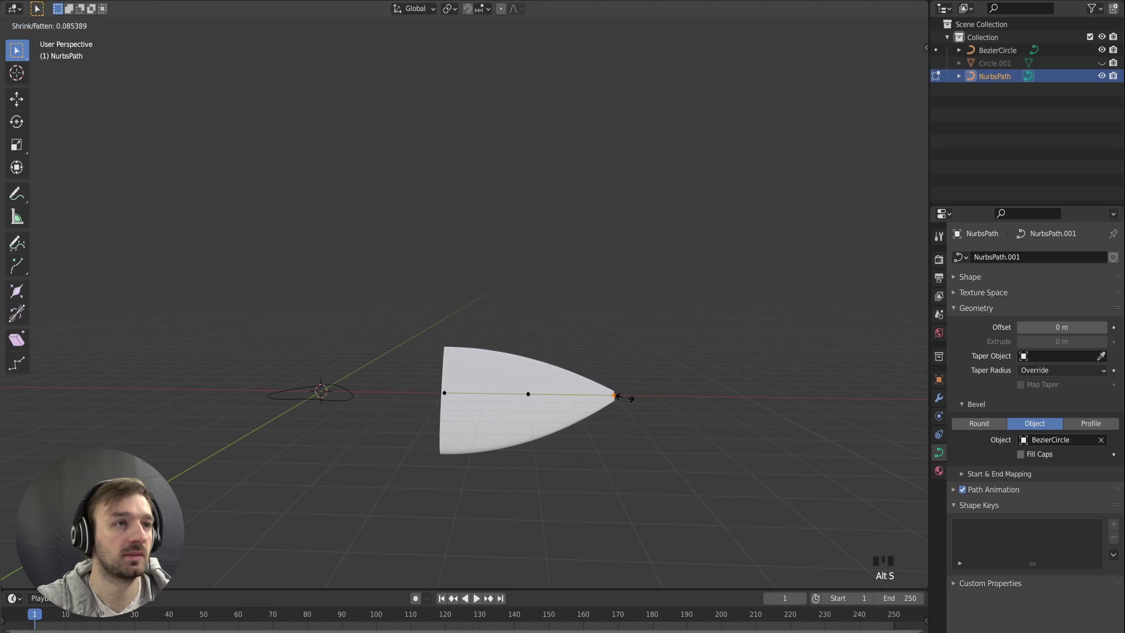
Enable Fill Caps and taper both path ends to points, forming a capped leaf blade.
{"action": "left_click", "coordinate": [1025, 461]}
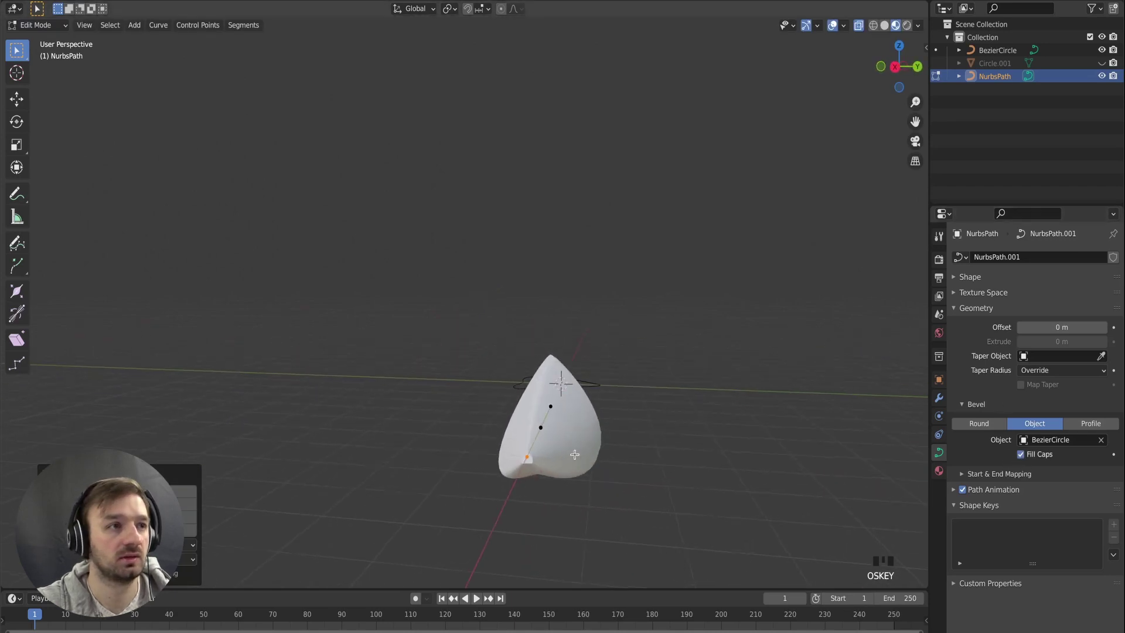
{"action": "key", "text": "alt+s"}
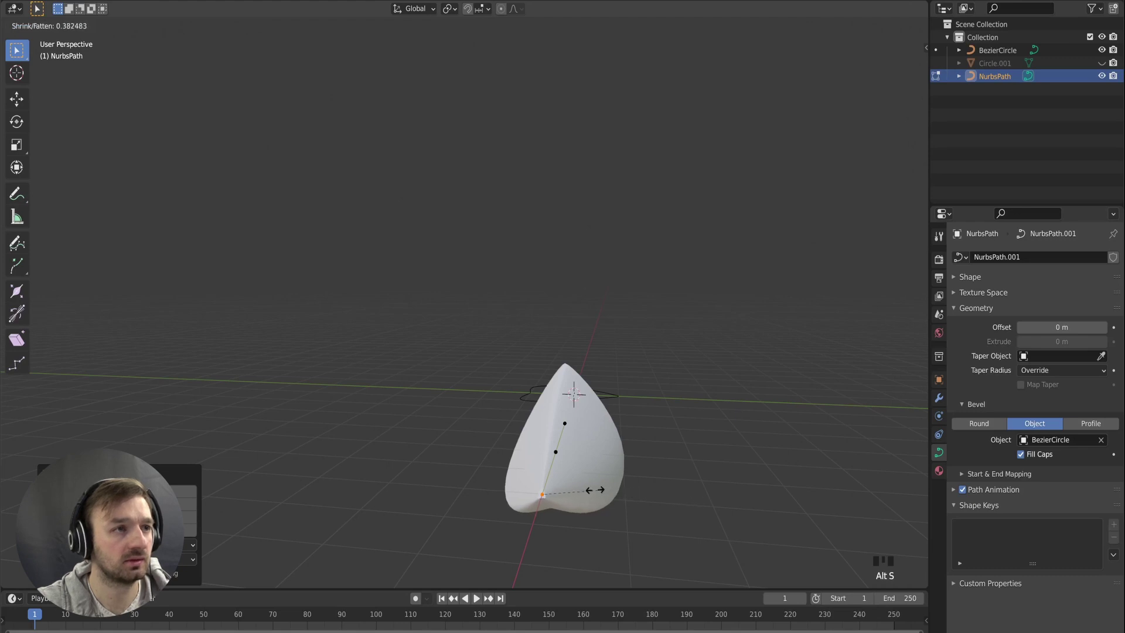
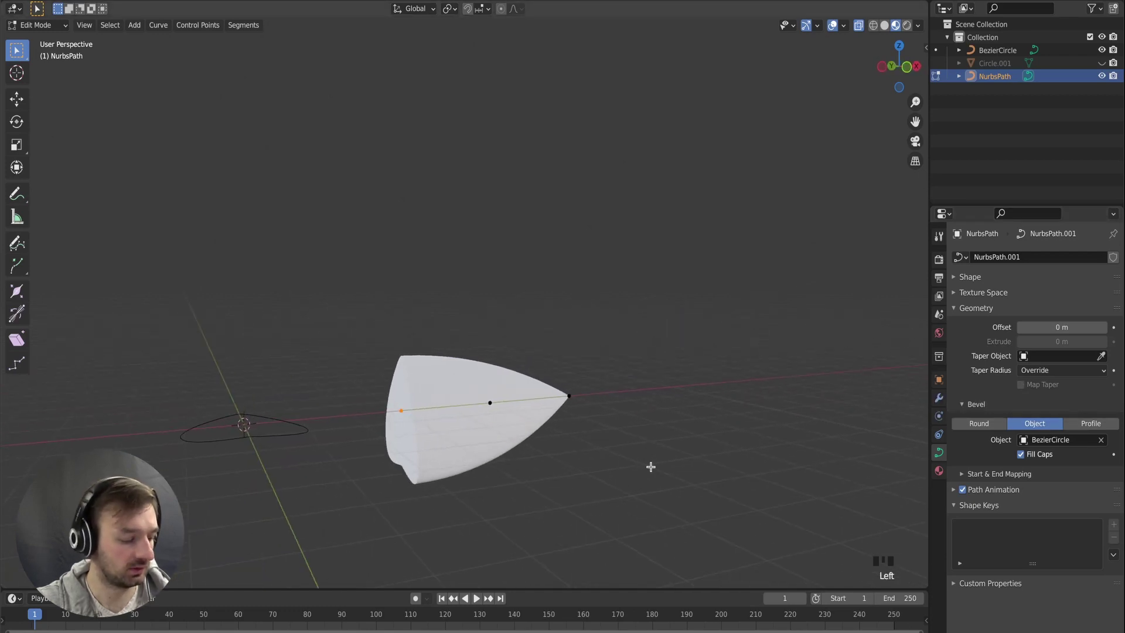
{"action": "key", "text": "alt+s"}
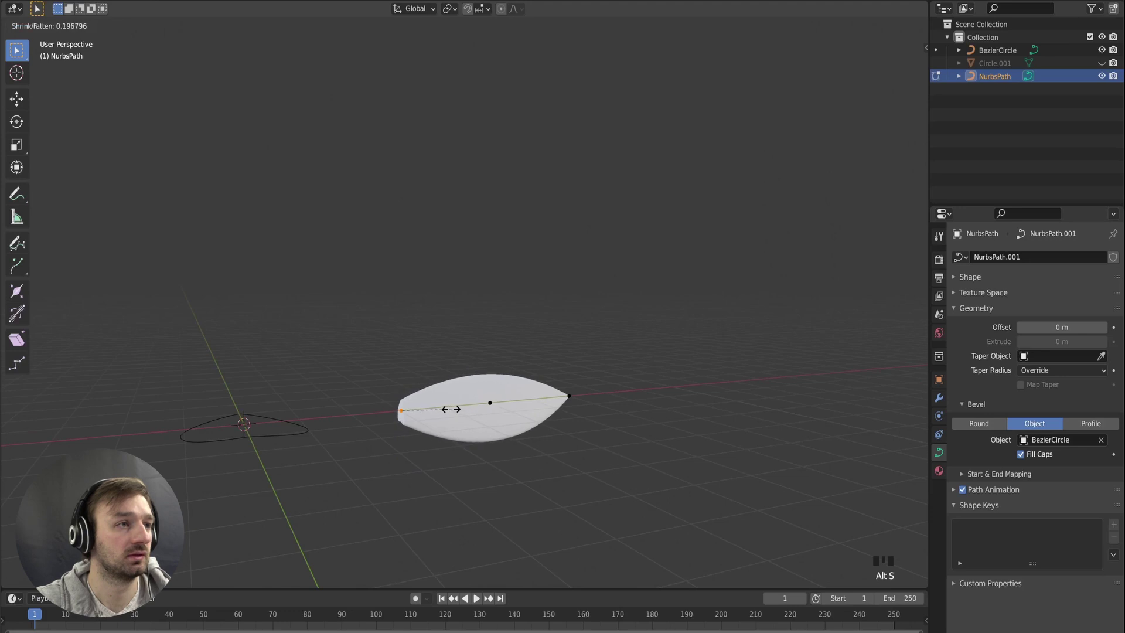
{"action": "key", "text": "Tab"}
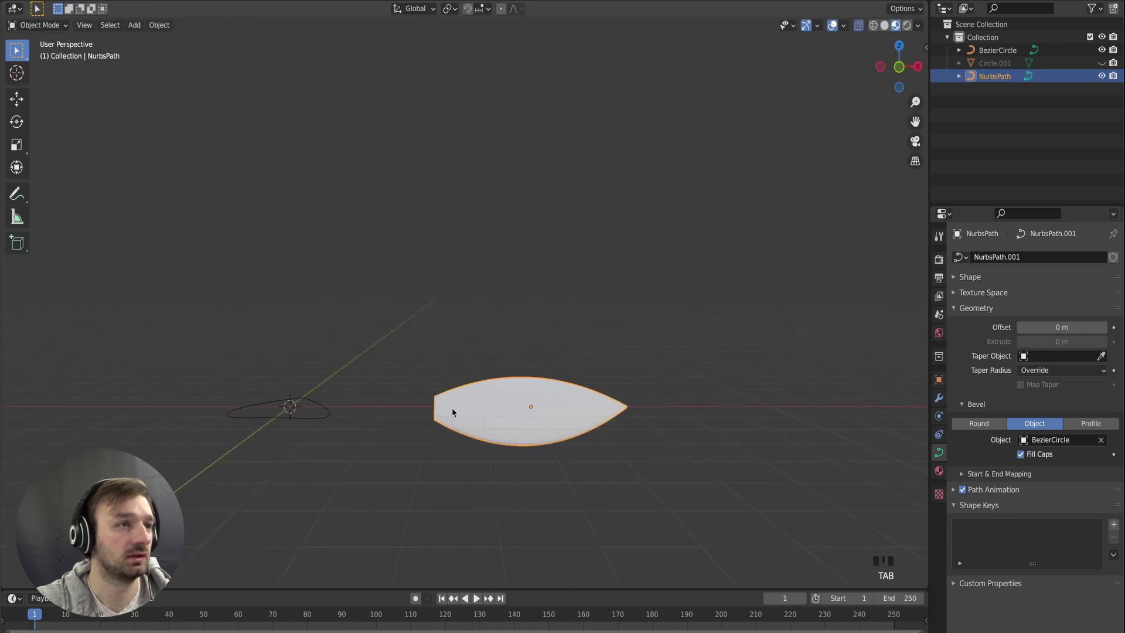
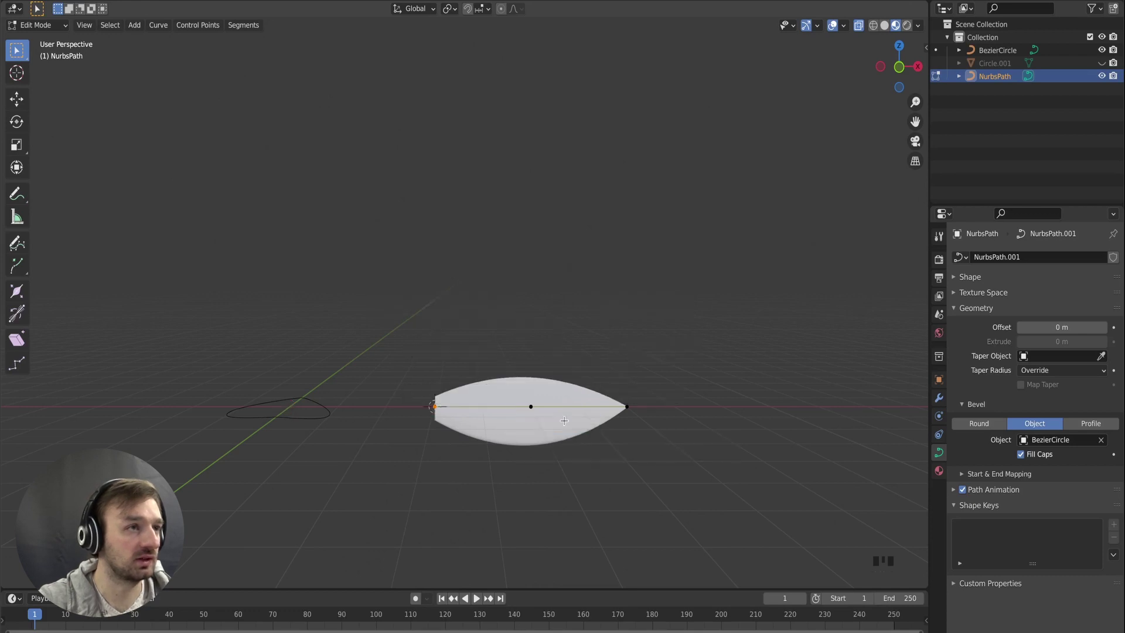
Set the leaf's origin at its base and rotate it 90° to stand upright.
{"action": "key", "text": "Tab"}
{"action": "left_click_drag", "start_coordinate": [556, 413], "coordinate": [445, 336]}
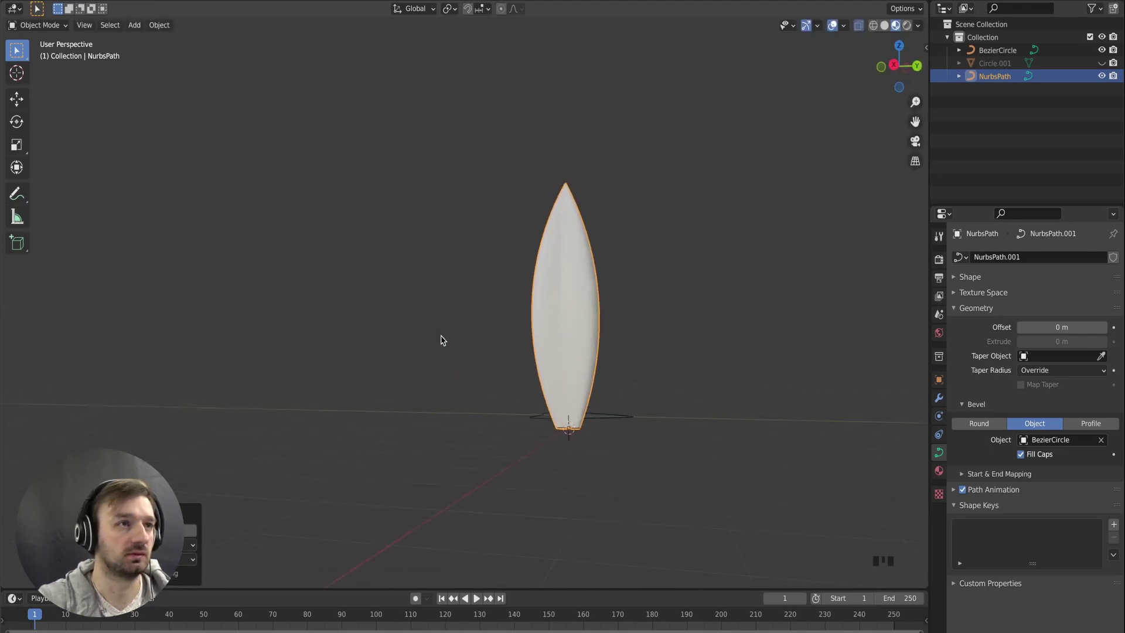
Select the upper path points of the upright leaf for bending.
{"action": "key", "text": "Tab"}
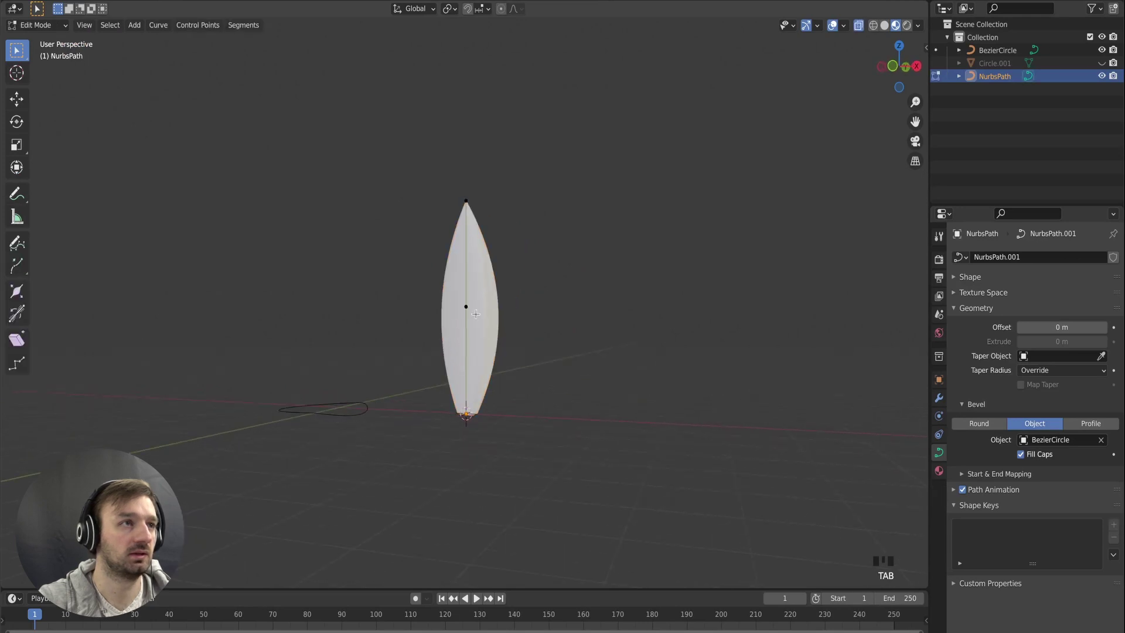
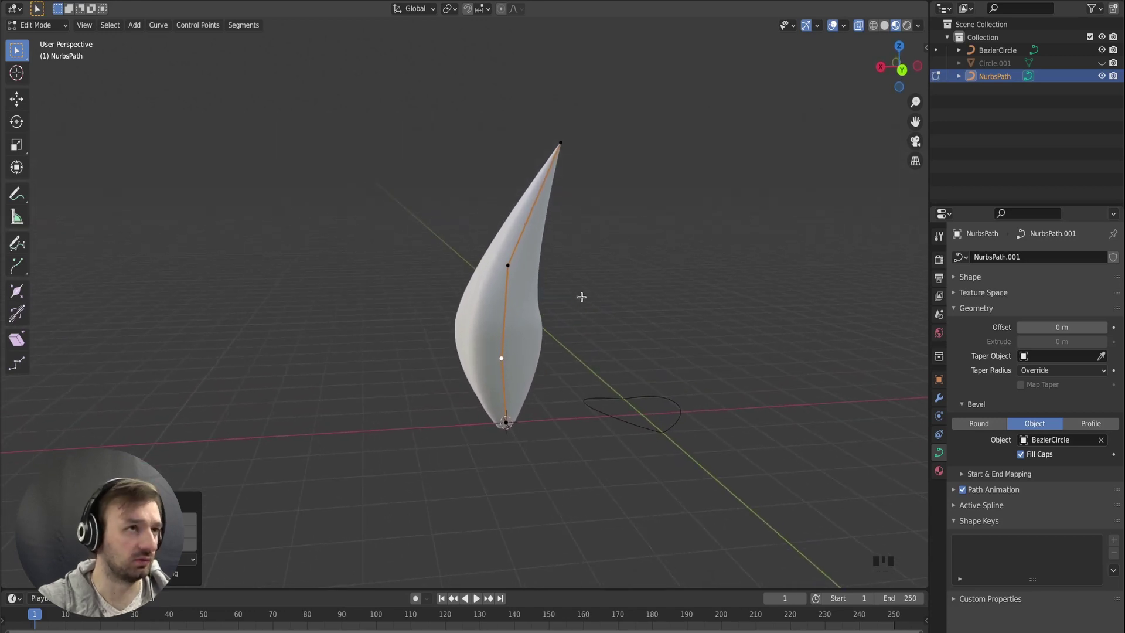
{"action": "key", "text": "a"}
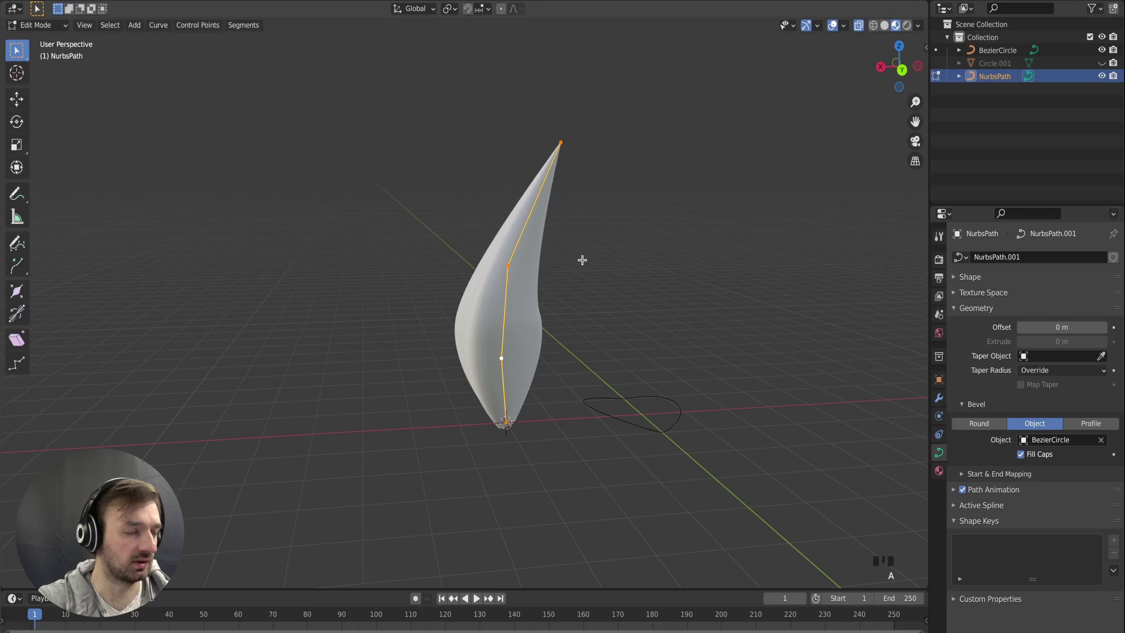
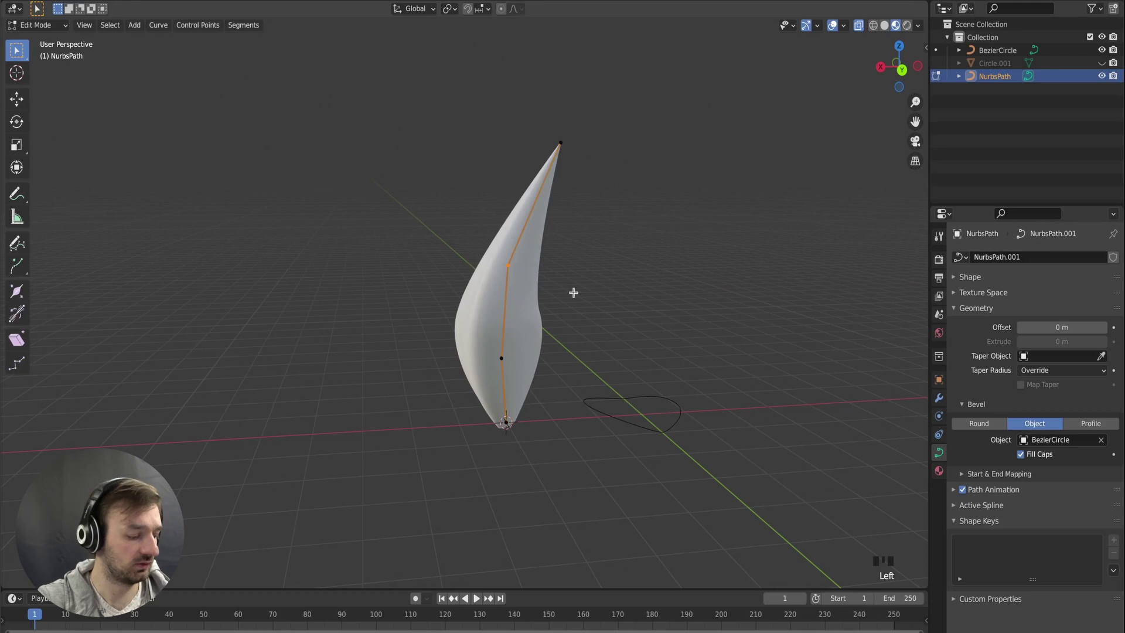
{"action": "key", "text": "ctrl+a"}
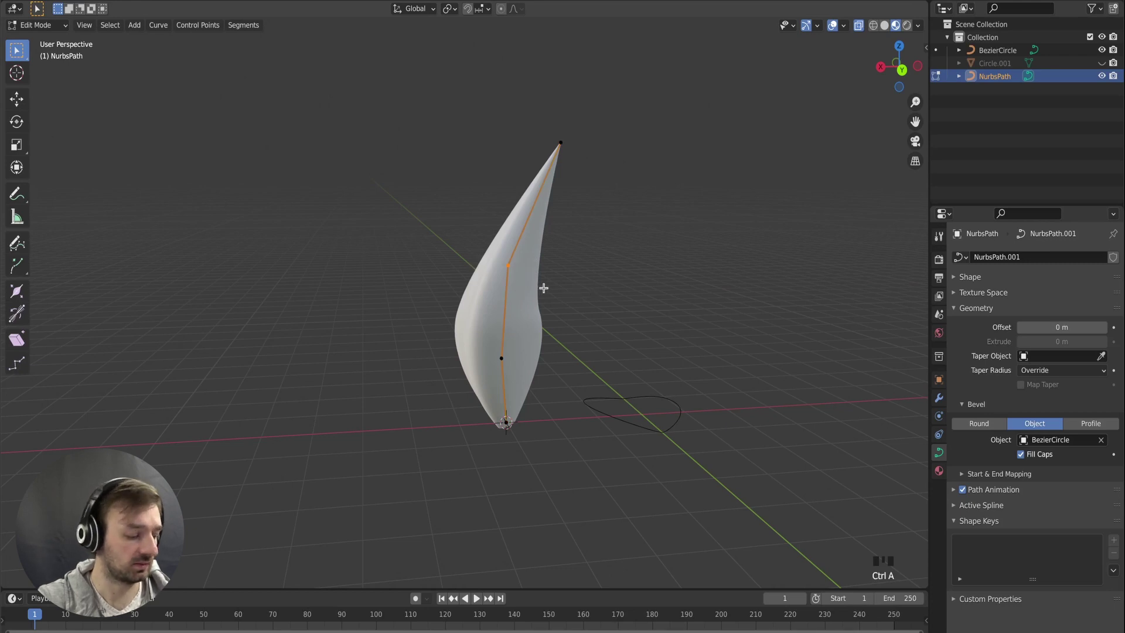
{"action": "key", "text": "shift+a"}
{"action": "key", "text": "a"}
{"action": "key", "text": "ctrl+a"}
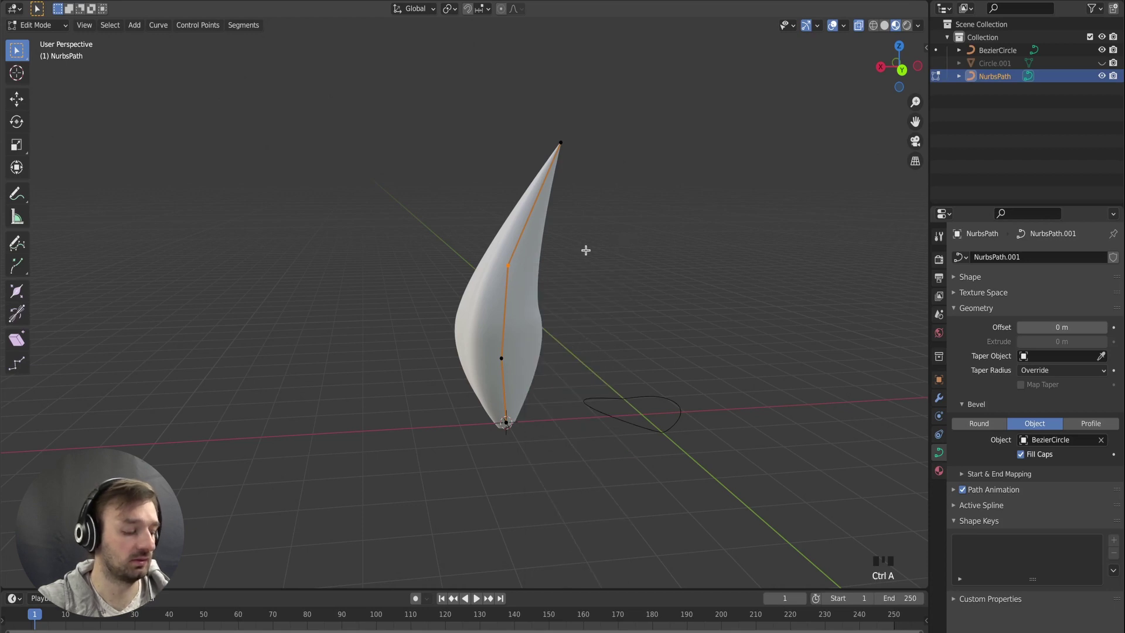
Thin the leaf at a middle point with Alt+S and bend the top over into a hook.
{"action": "key", "text": "alt+s"}
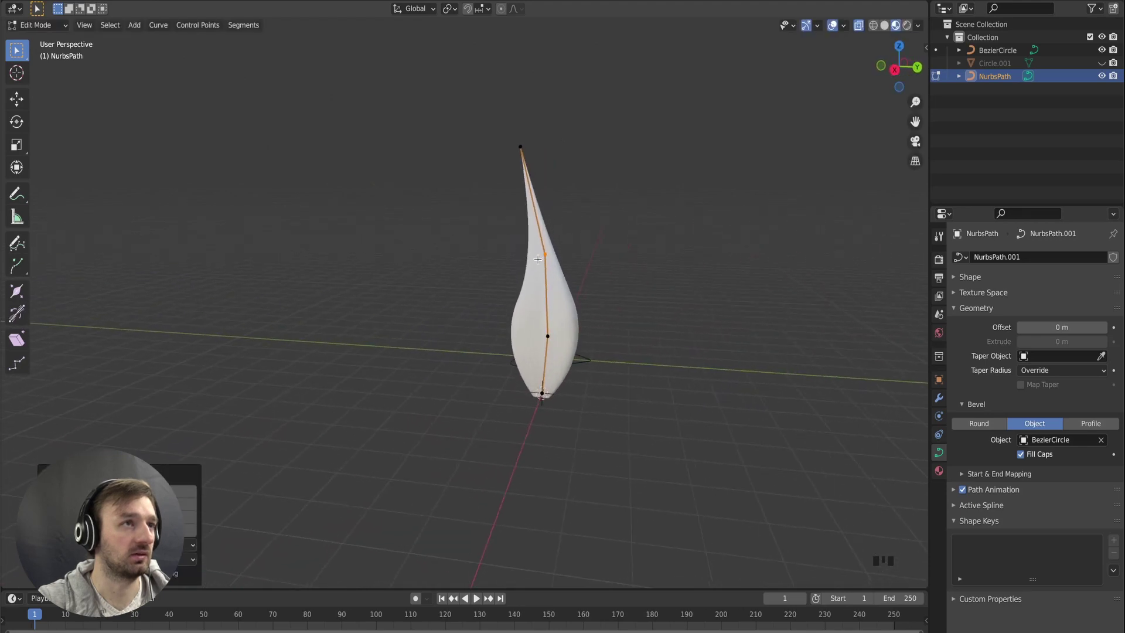
{"action": "key", "text": "Left"}
{"action": "key", "text": "alt+s"}
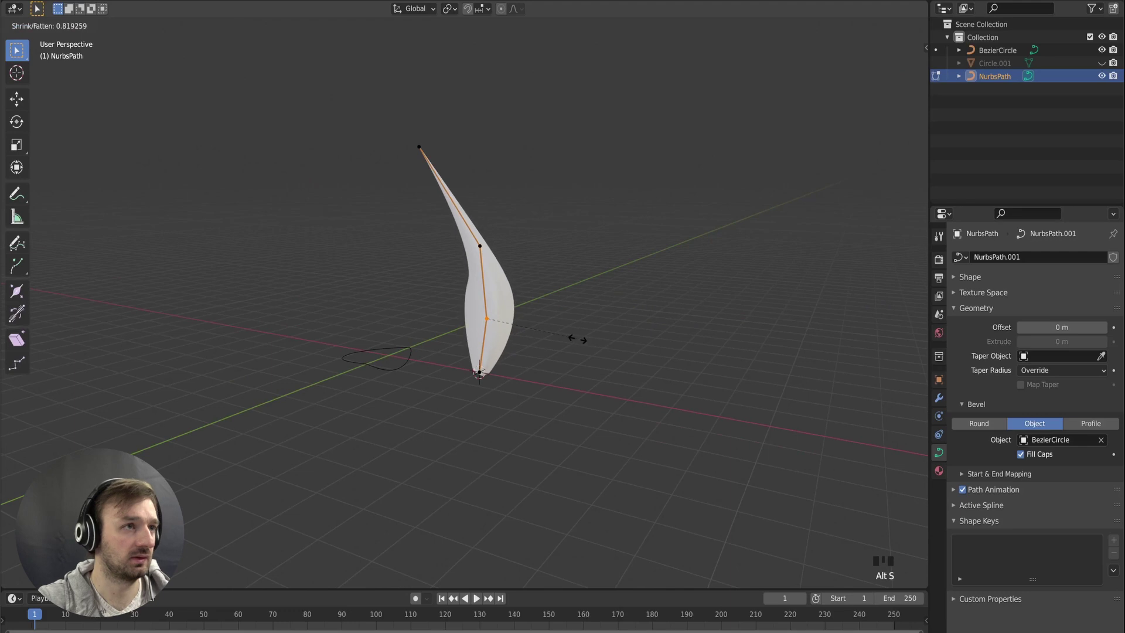
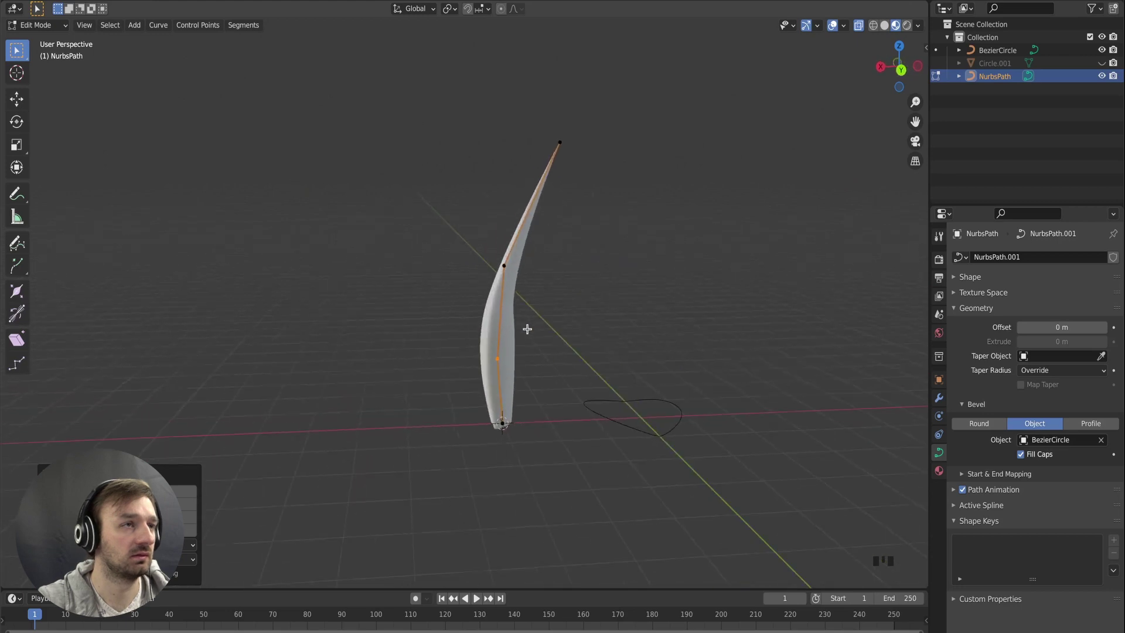
{"action": "key", "text": "Tab"}
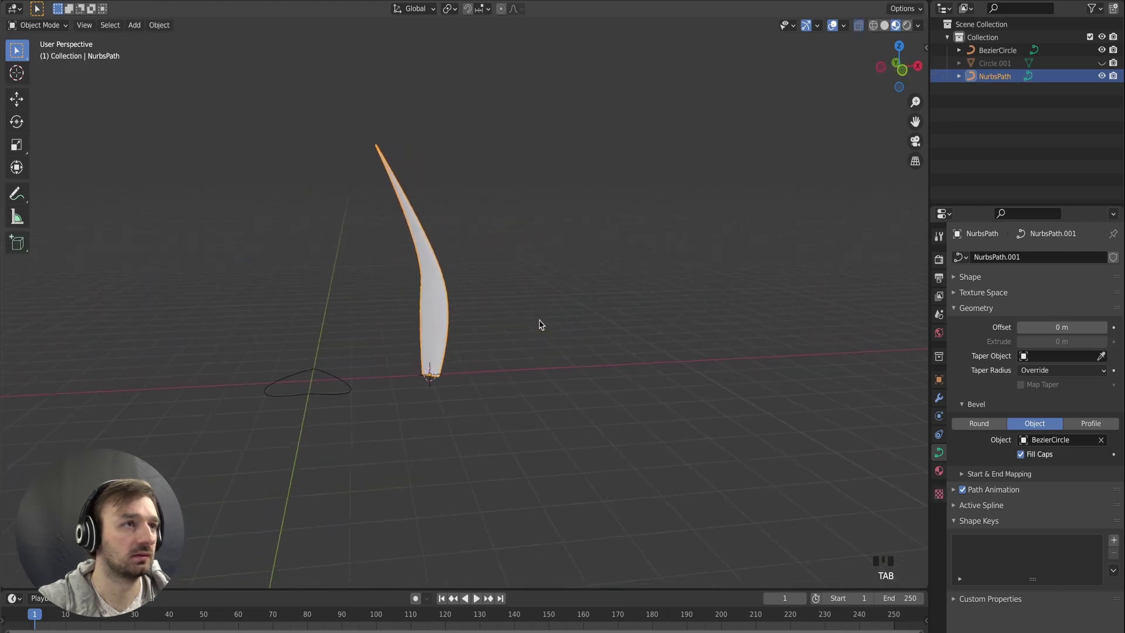
{"action": "key", "text": "Tab"}
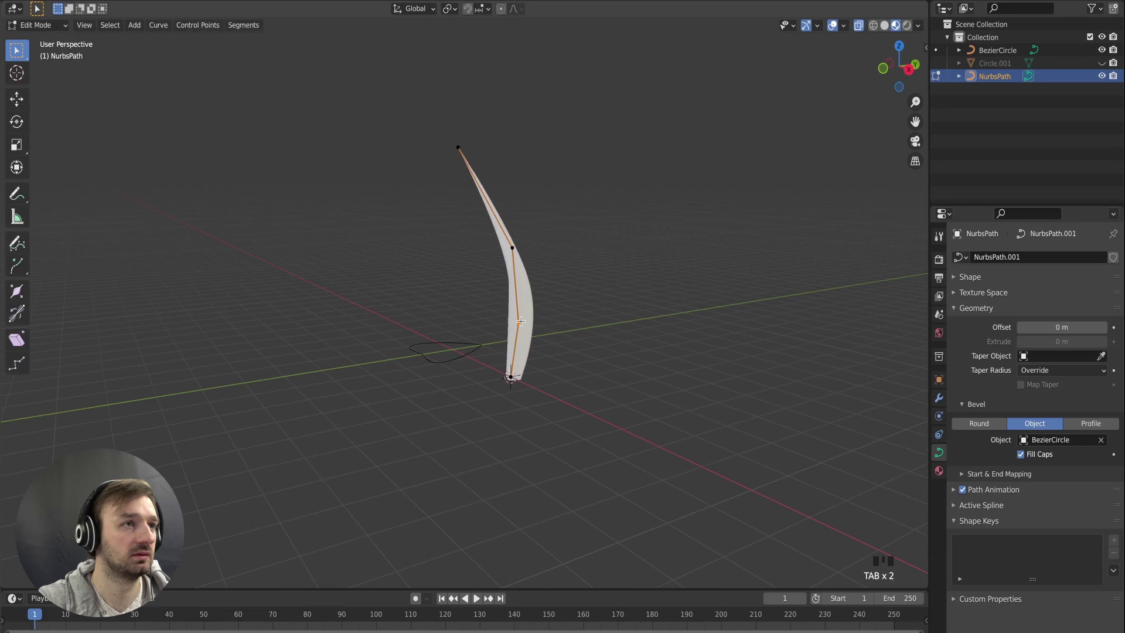
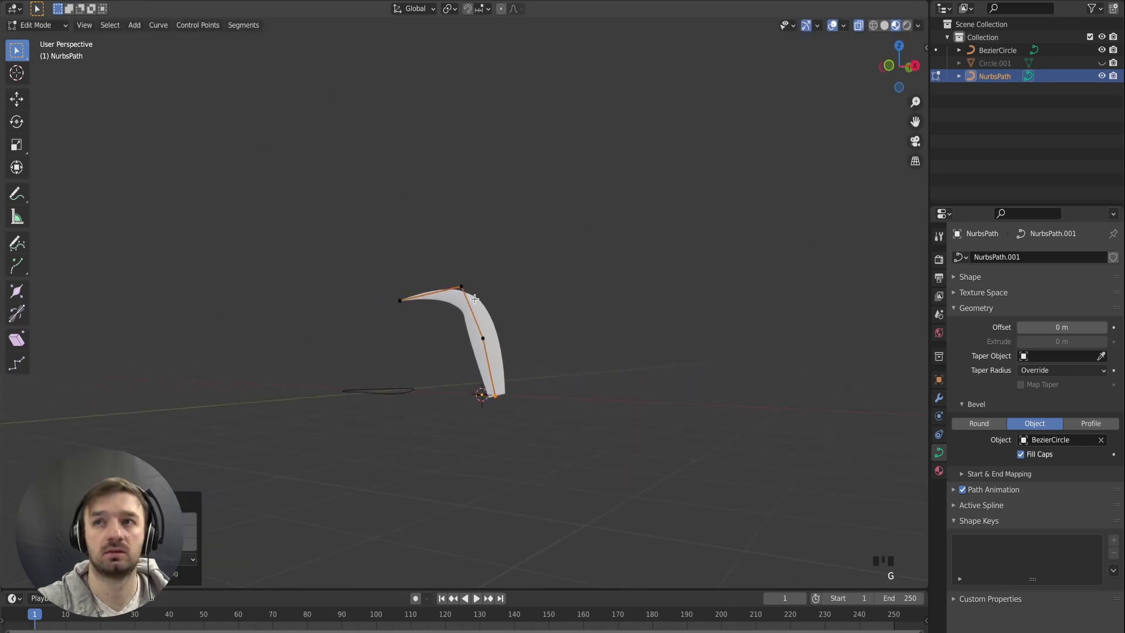
Nudge the upper bend point upward and check the curve from the front view.
{"action": "key", "text": "Tab"}
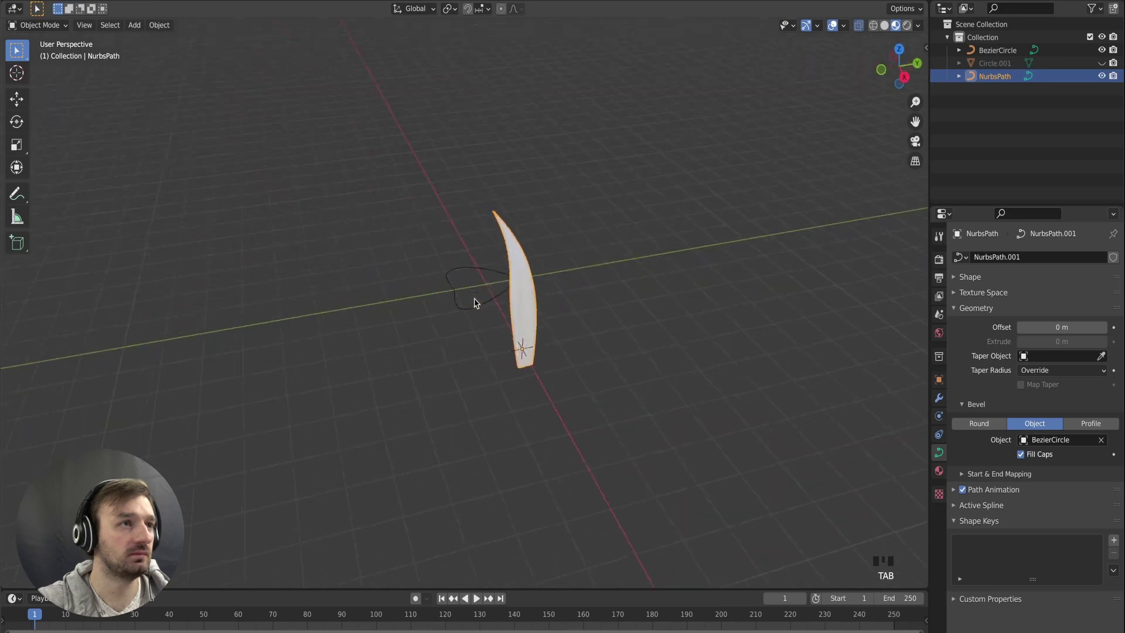
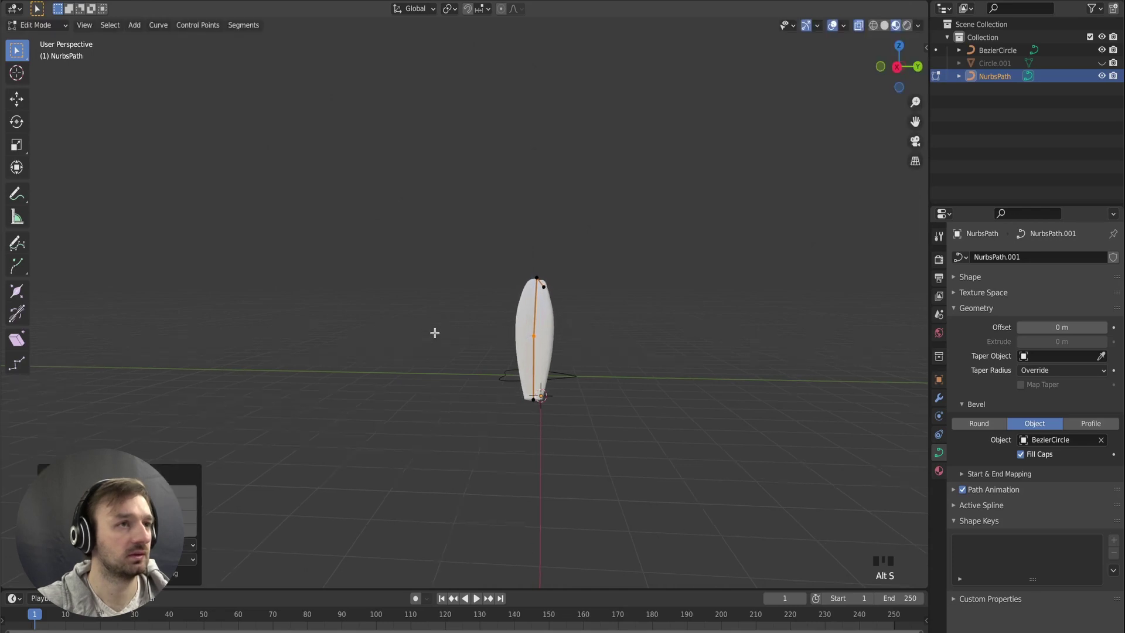
{"action": "key", "text": "z"}
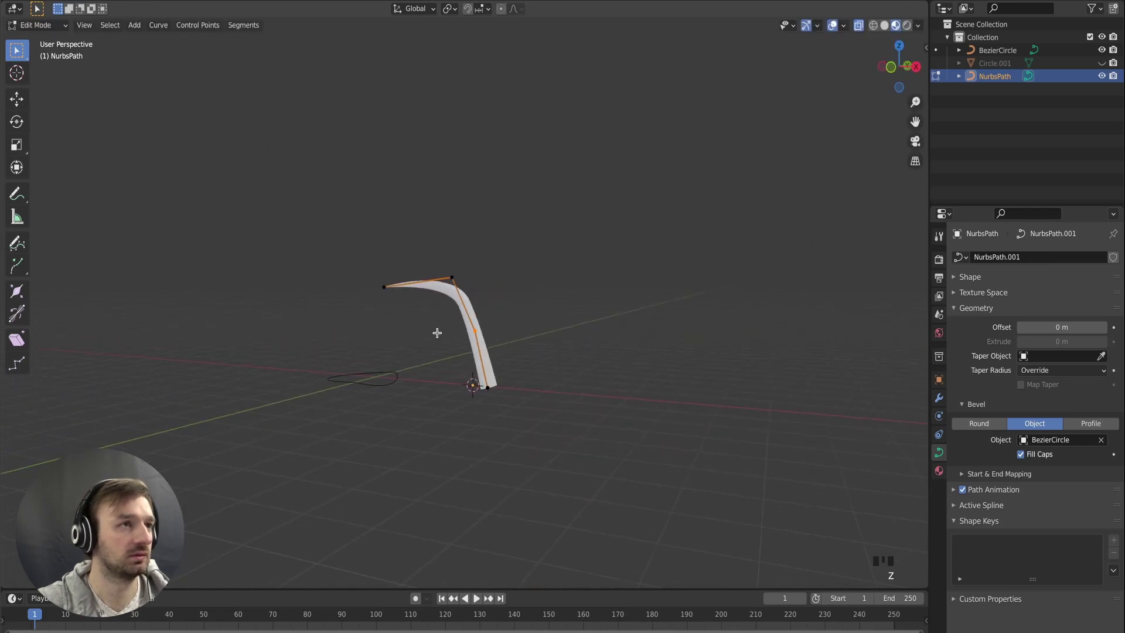
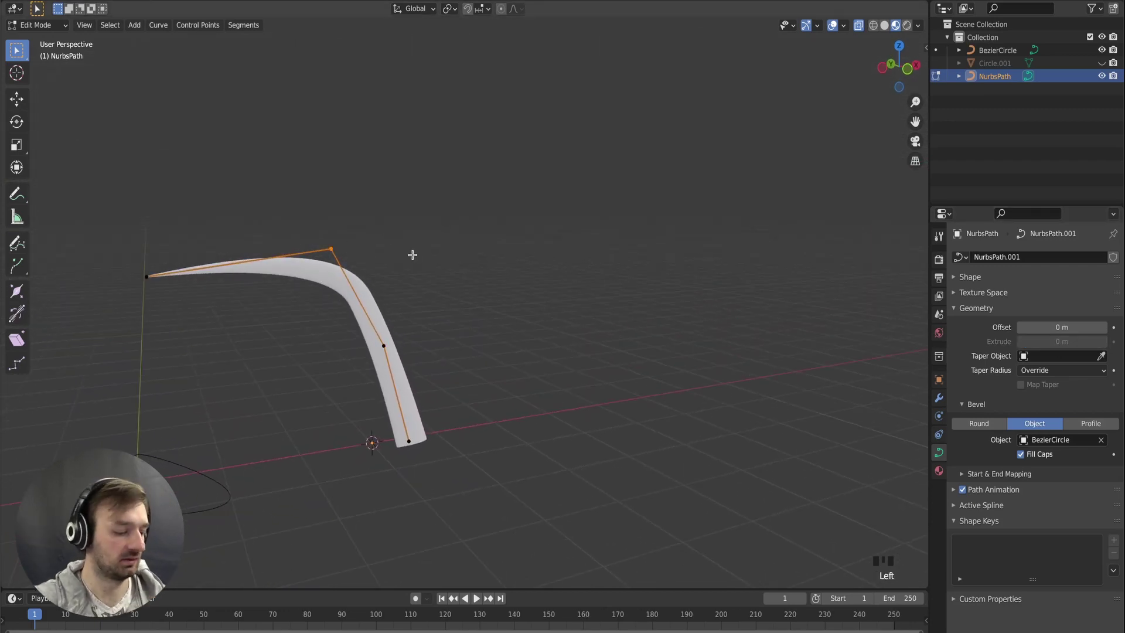
{"action": "key", "text": "g"}
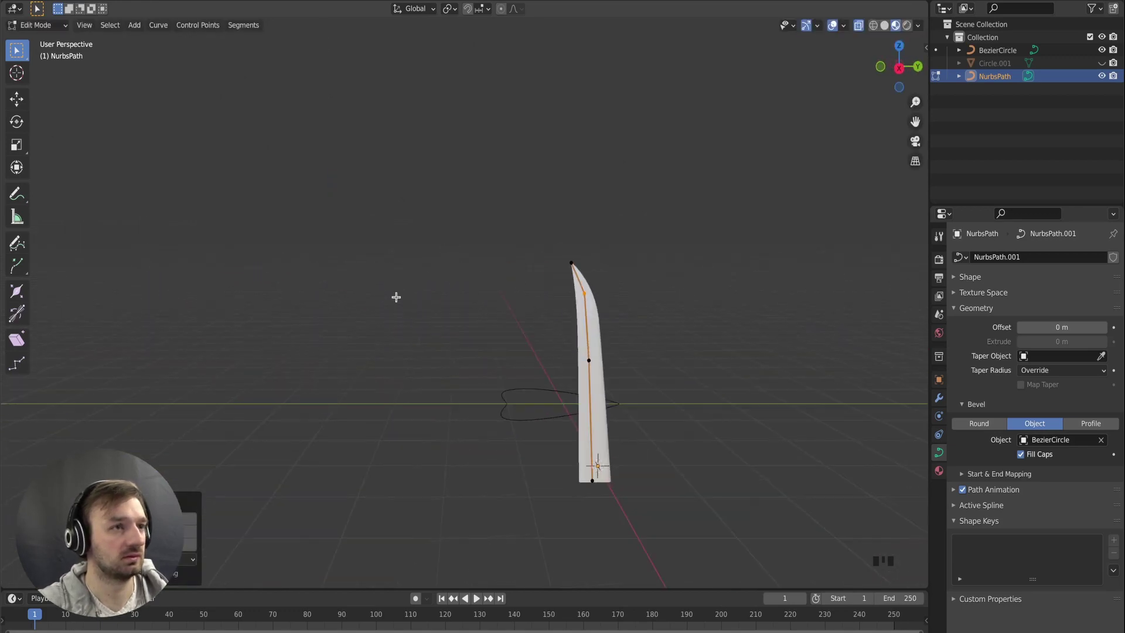
Adjust the upper point's thickness so the blade tapers to a sharp tip, then deselect it.
{"action": "key", "text": "Tab"}
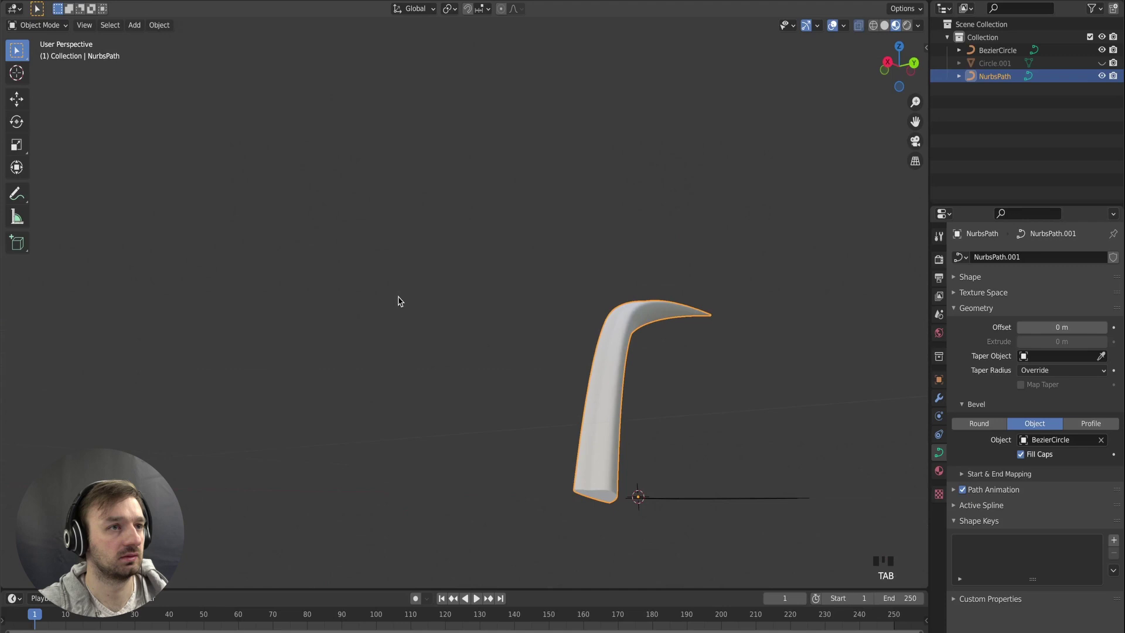
{"action": "key", "text": "Tab"}
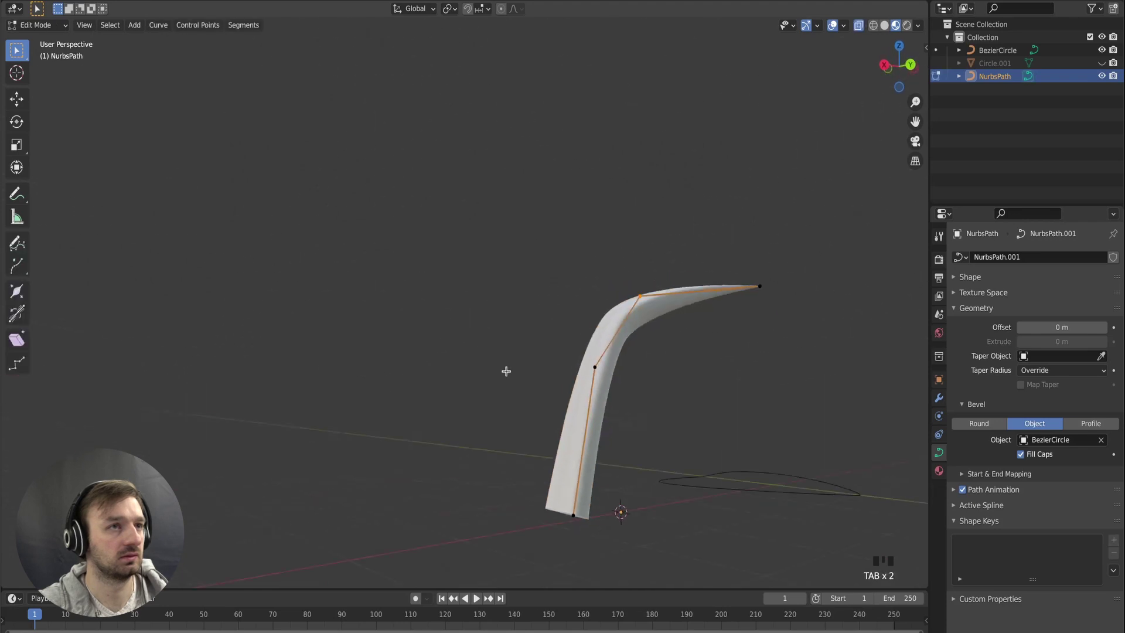
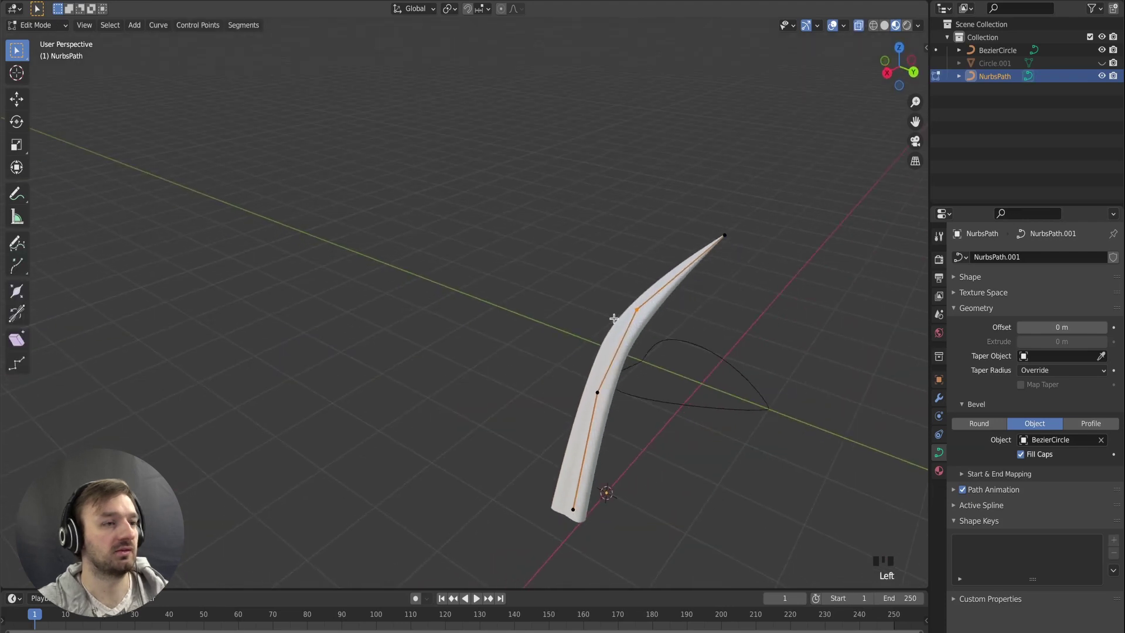
{"action": "key", "text": "alt+s"}
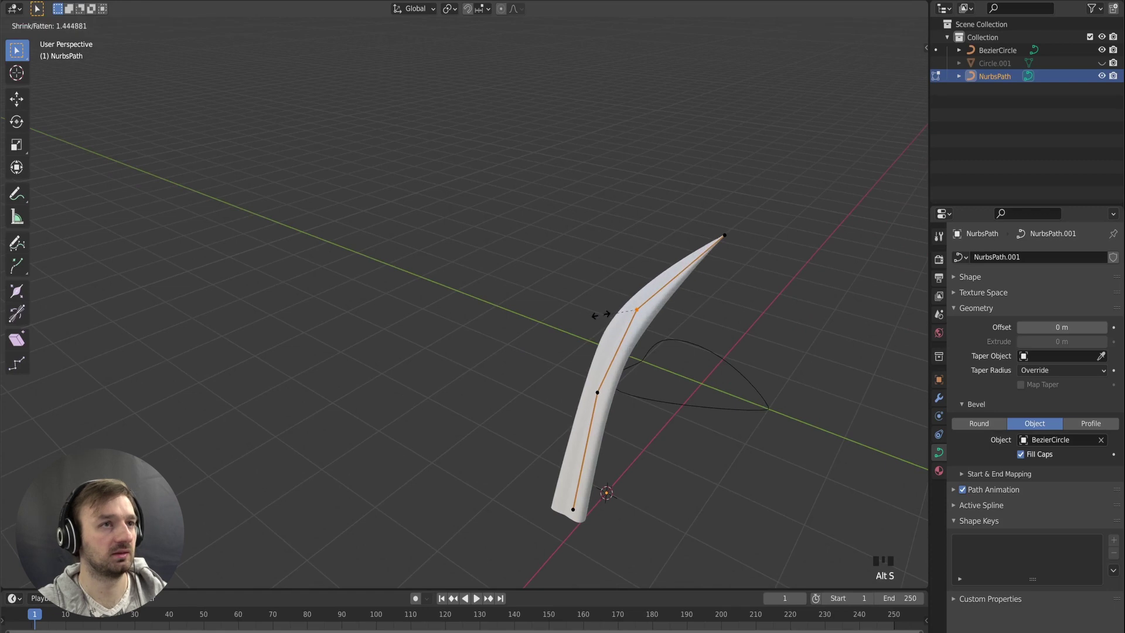
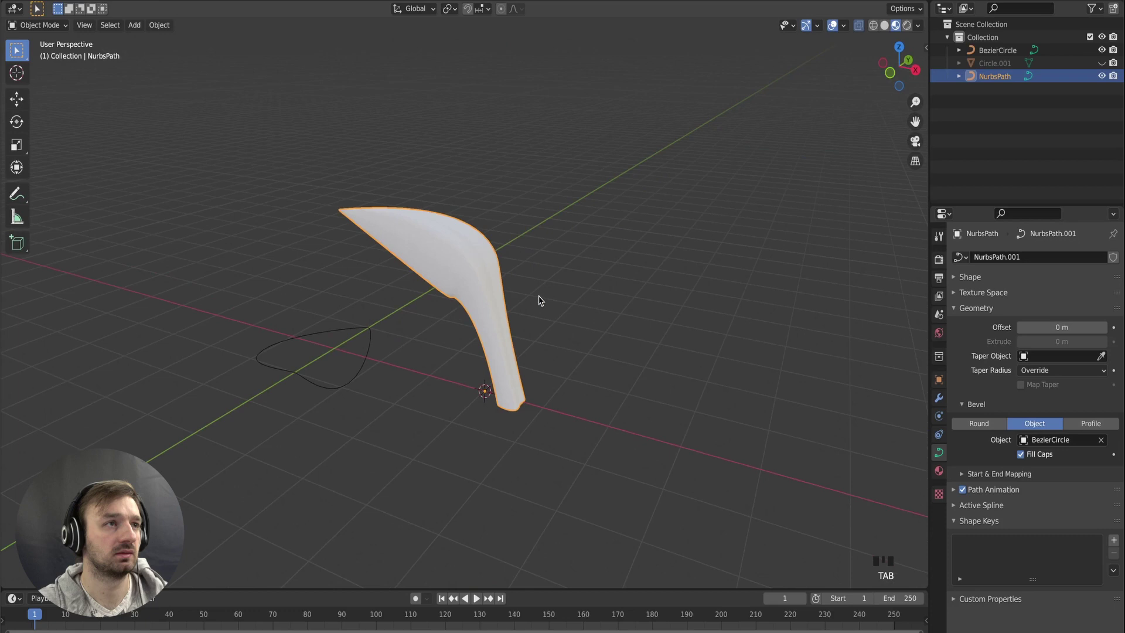
{"action": "key", "text": "z"}
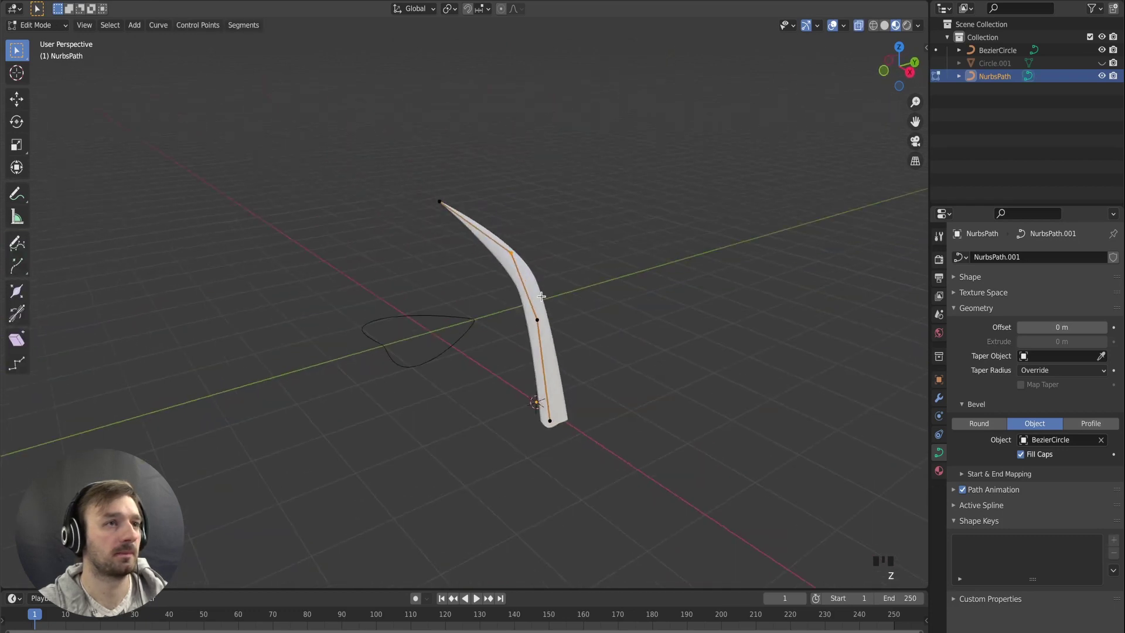
{"action": "key", "text": "Tab"}
{"action": "left_click", "coordinate": [606, 411]}
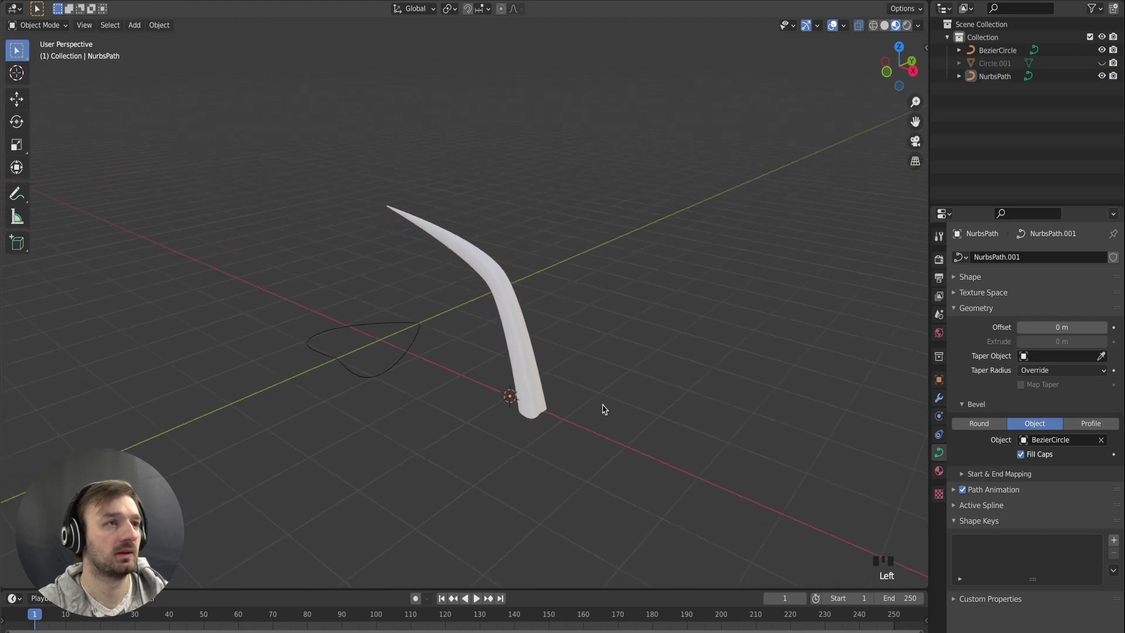
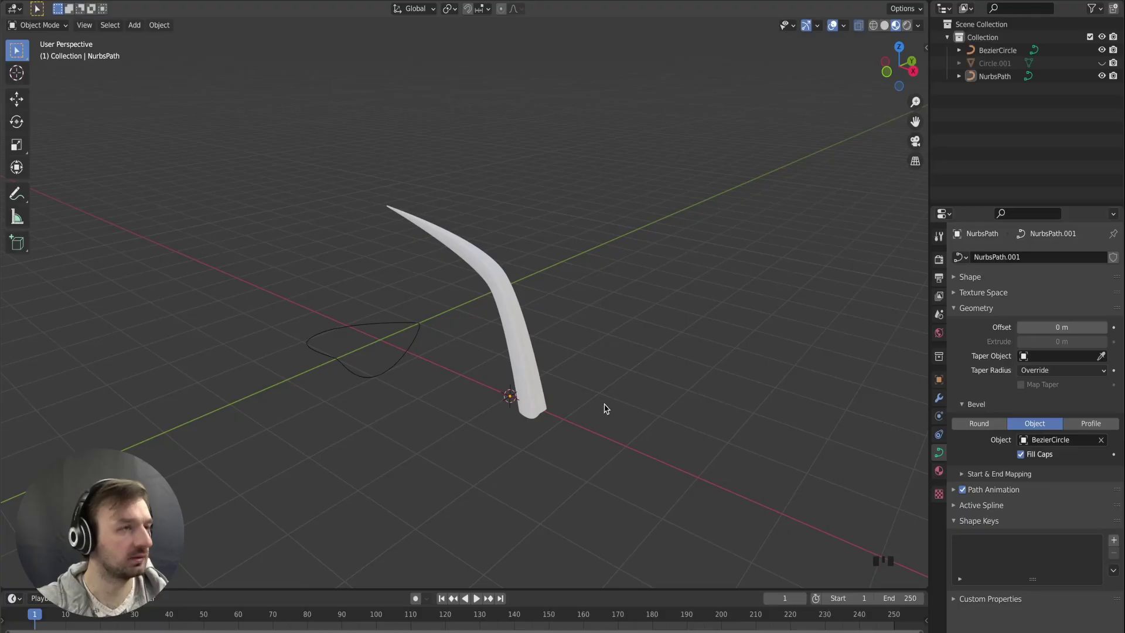
Add a NURBS path, trim extra points and extrude one upward into a short vertical line.
{"action": "key", "text": "shift+a"}
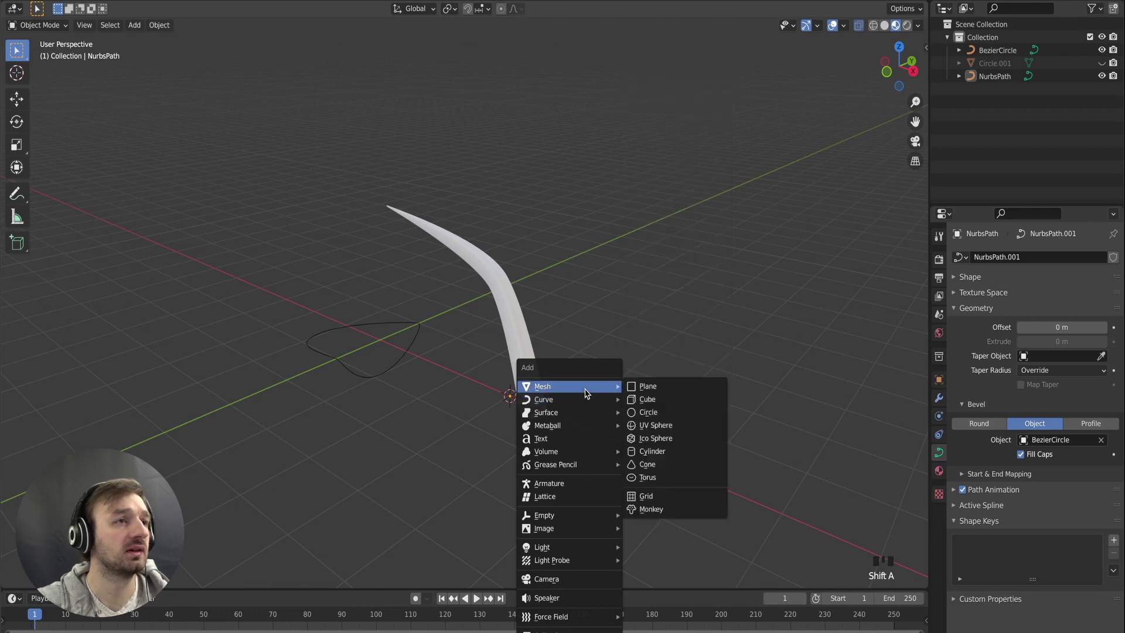
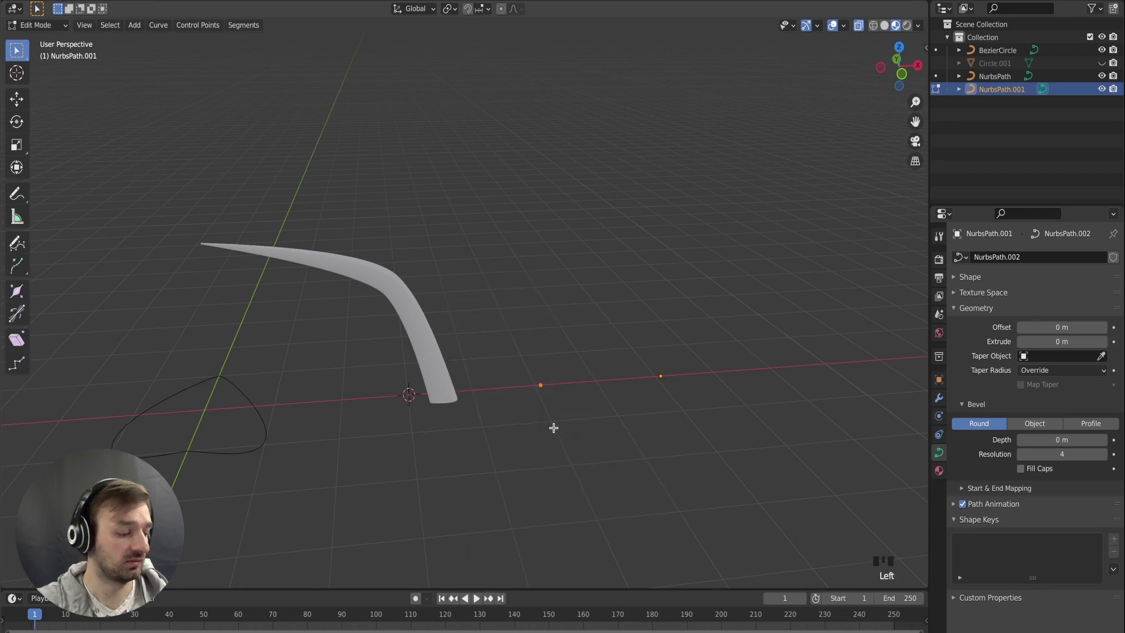
{"action": "key", "text": "shift+s"}
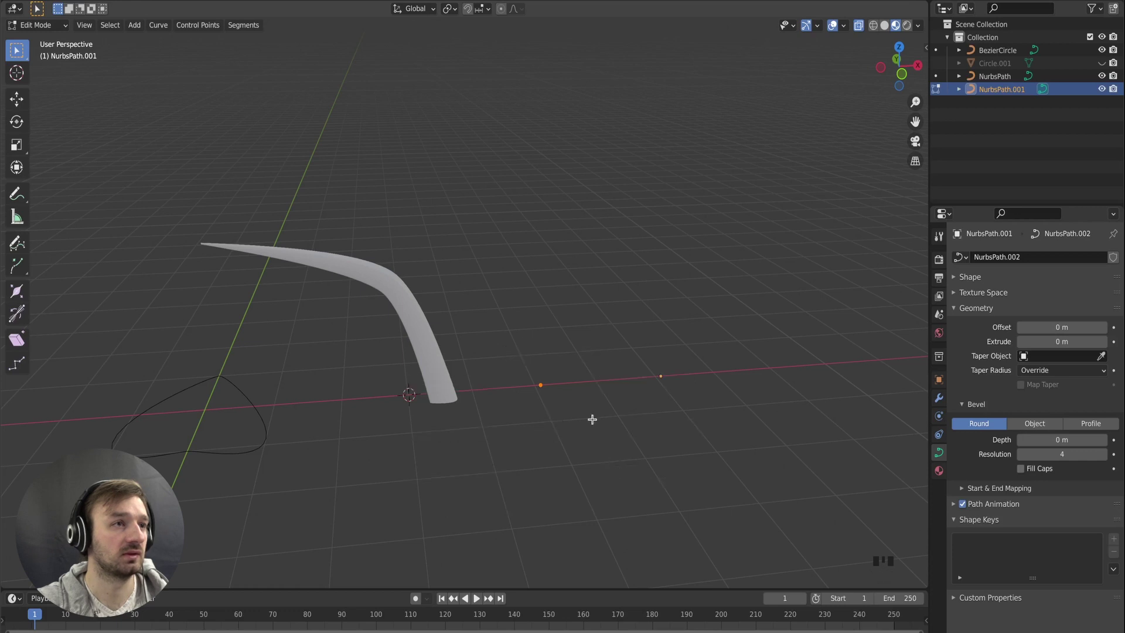
{"action": "key", "text": "shift+s"}
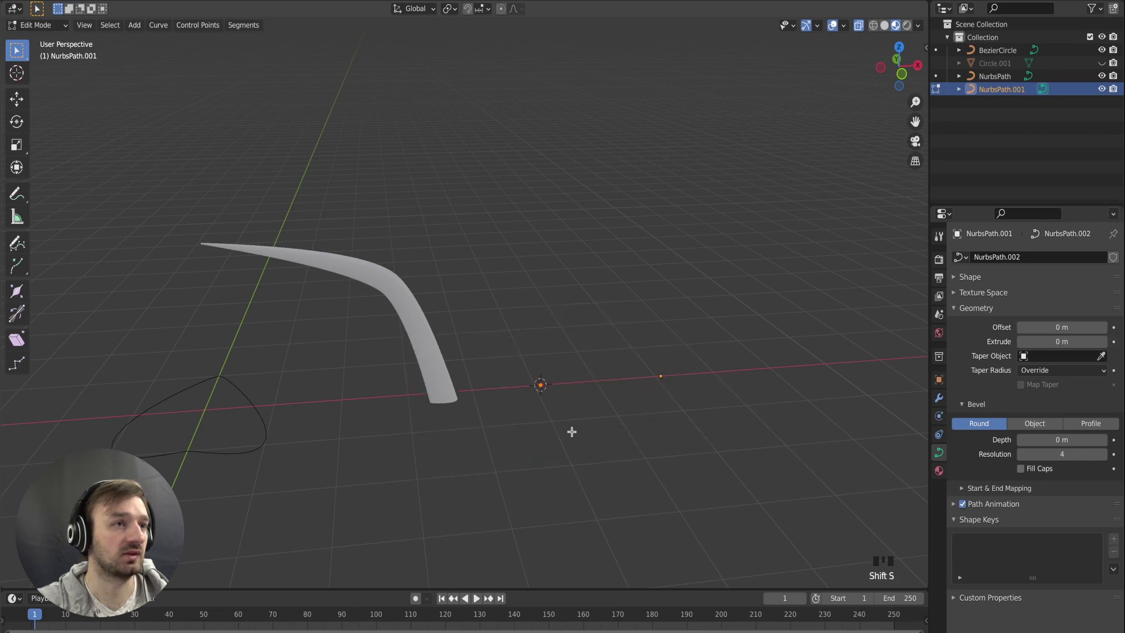
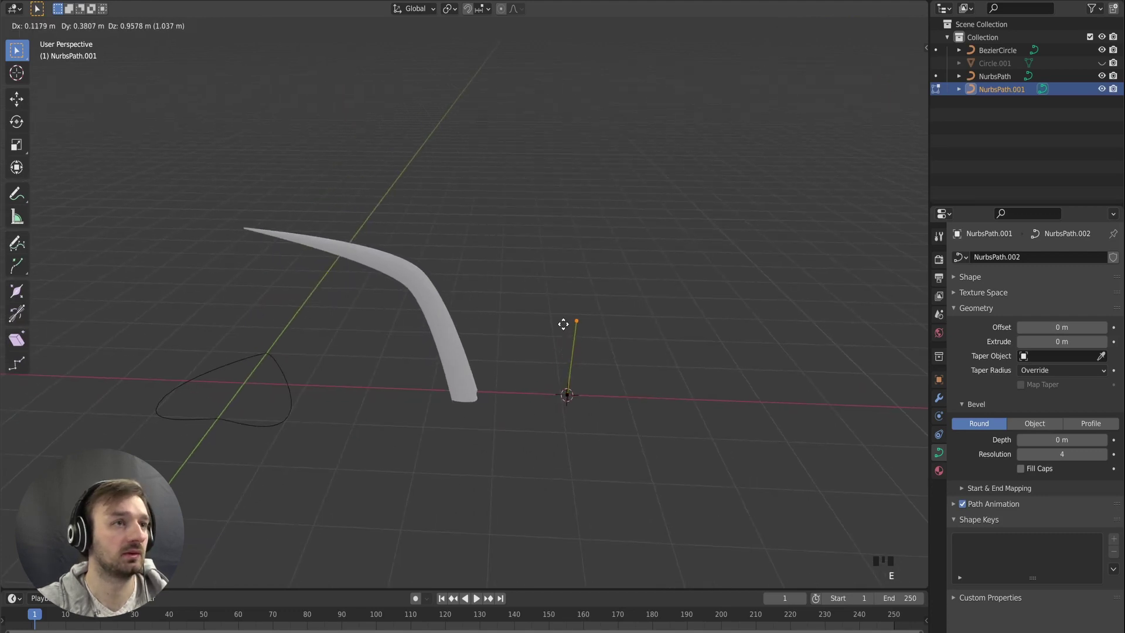
{"action": "key", "text": "Tab"}
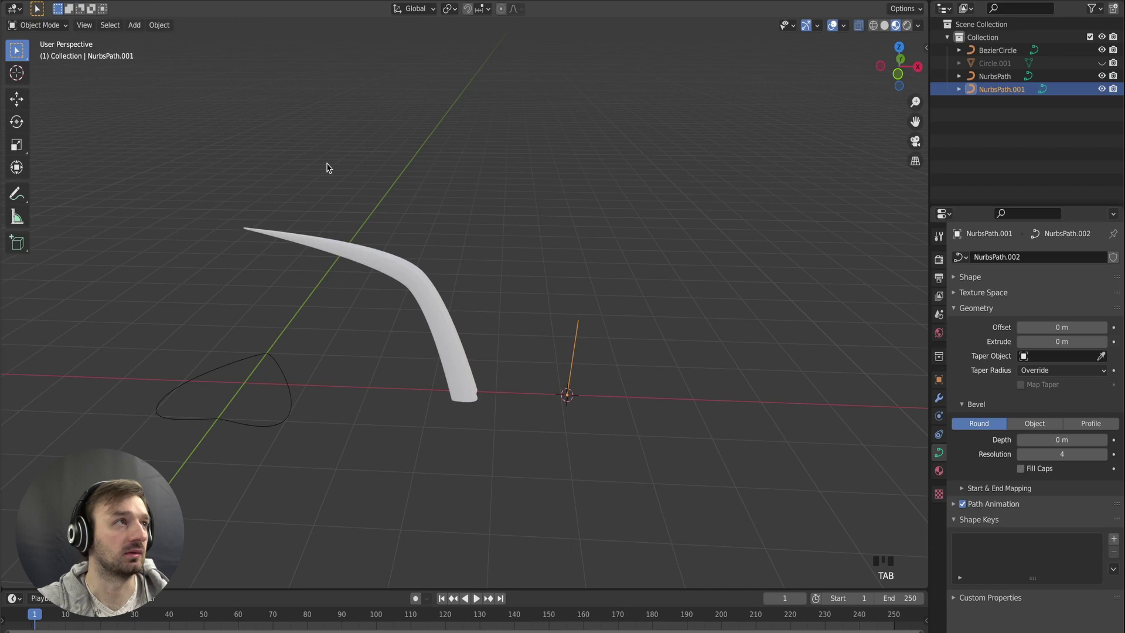
Convert the upright path to a mesh and enter edit mode on its vertices.
{"action": "left_click_drag", "start_coordinate": [162, 32], "coordinate": [457, 361]}
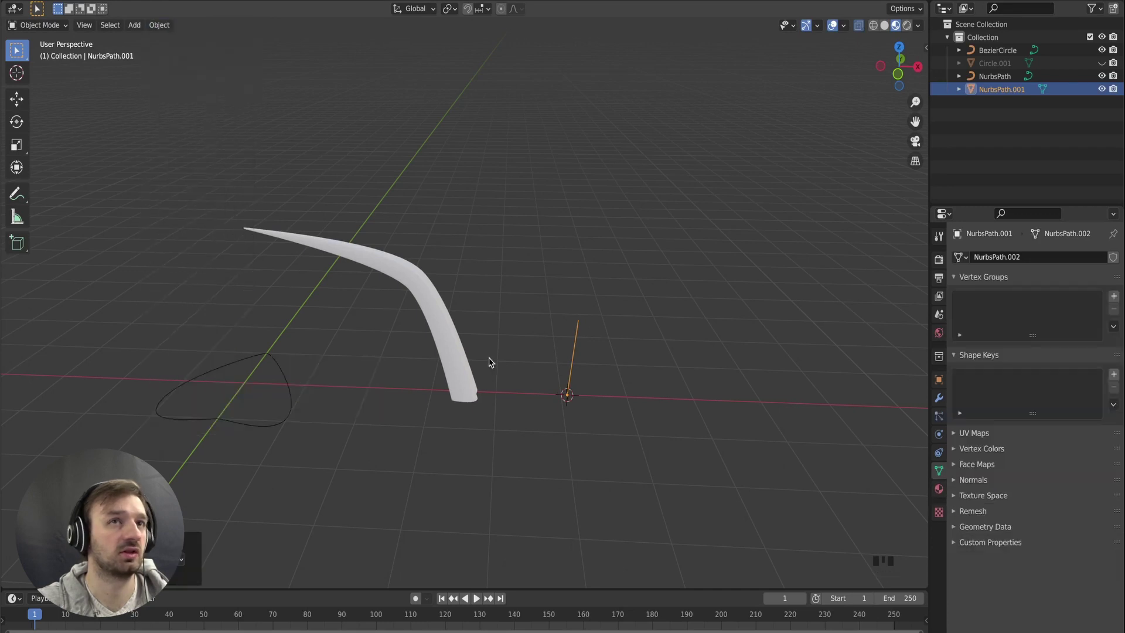
{"action": "key", "text": "Tab"}
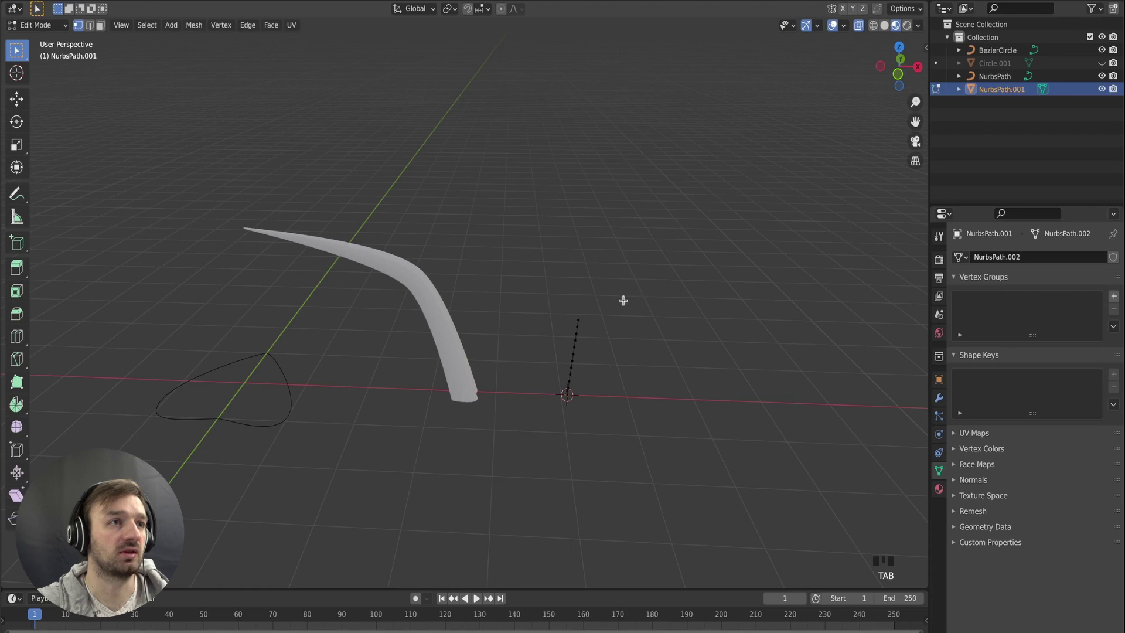
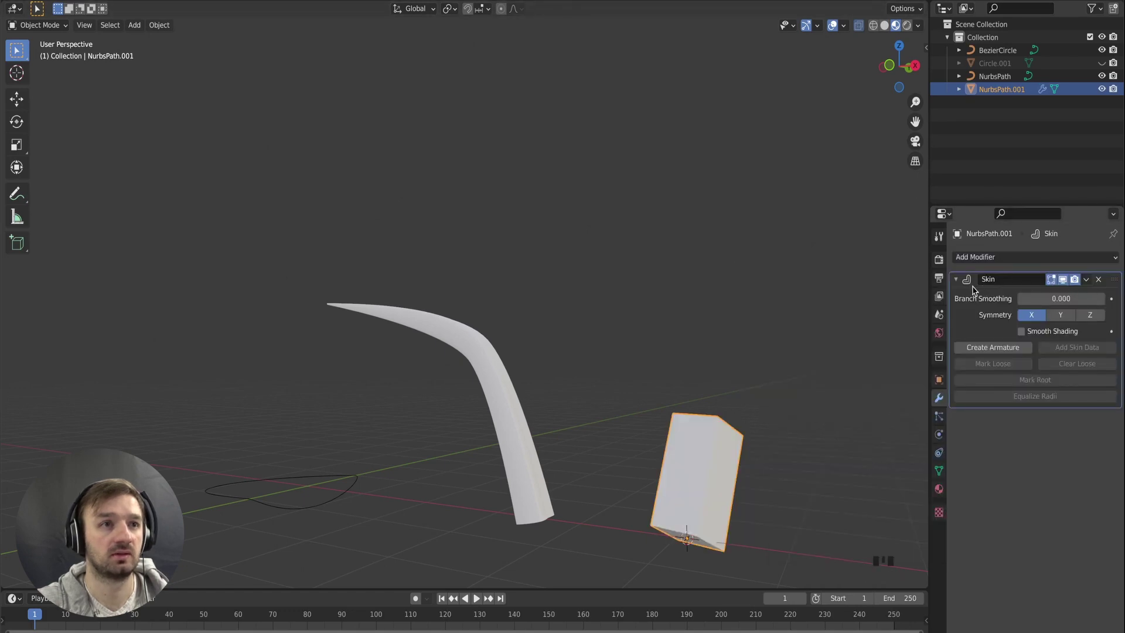
Extrude the skinned angular line outward twice into a bent blade.
{"action": "left_click_drag", "start_coordinate": [958, 285], "coordinate": [468, 429]}
{"action": "left_click", "coordinate": [467, 430]}
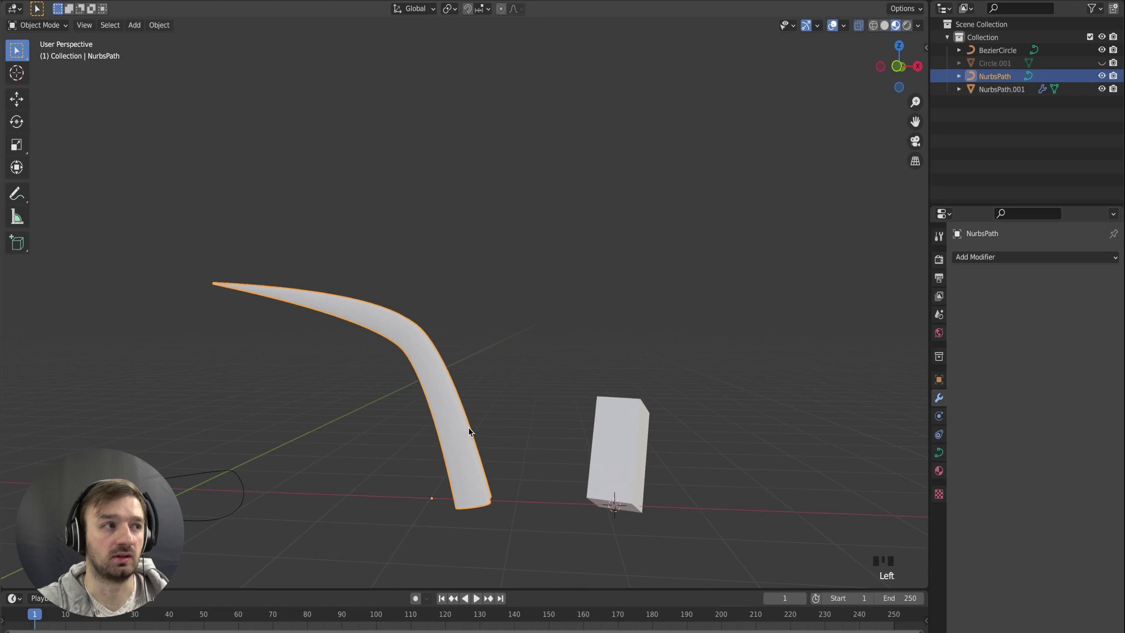
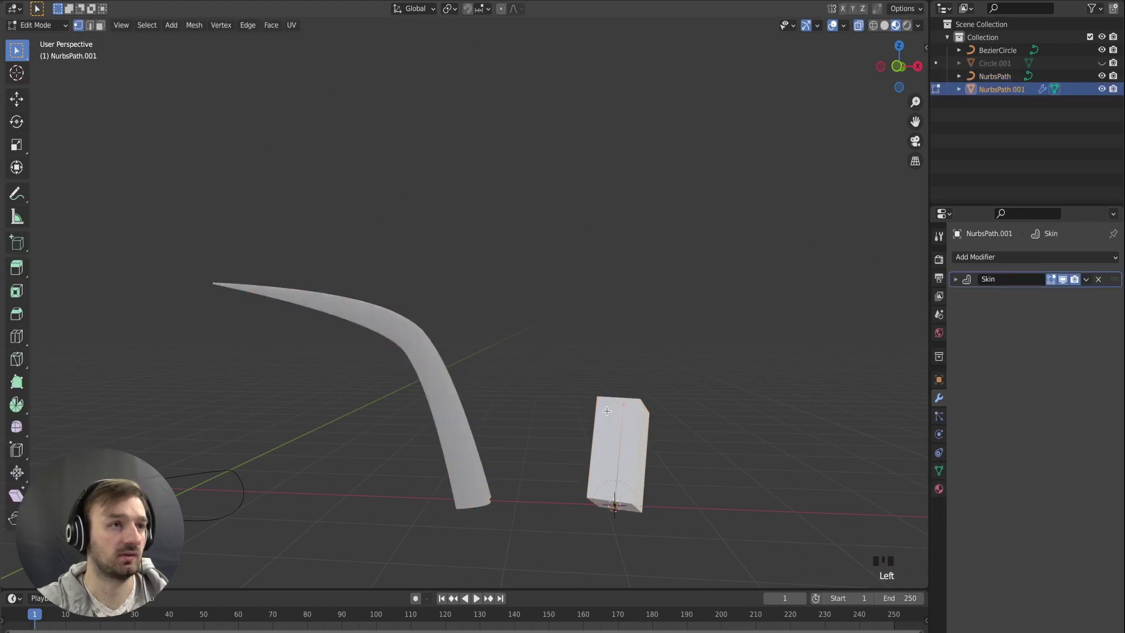
{"action": "key", "text": "e"}
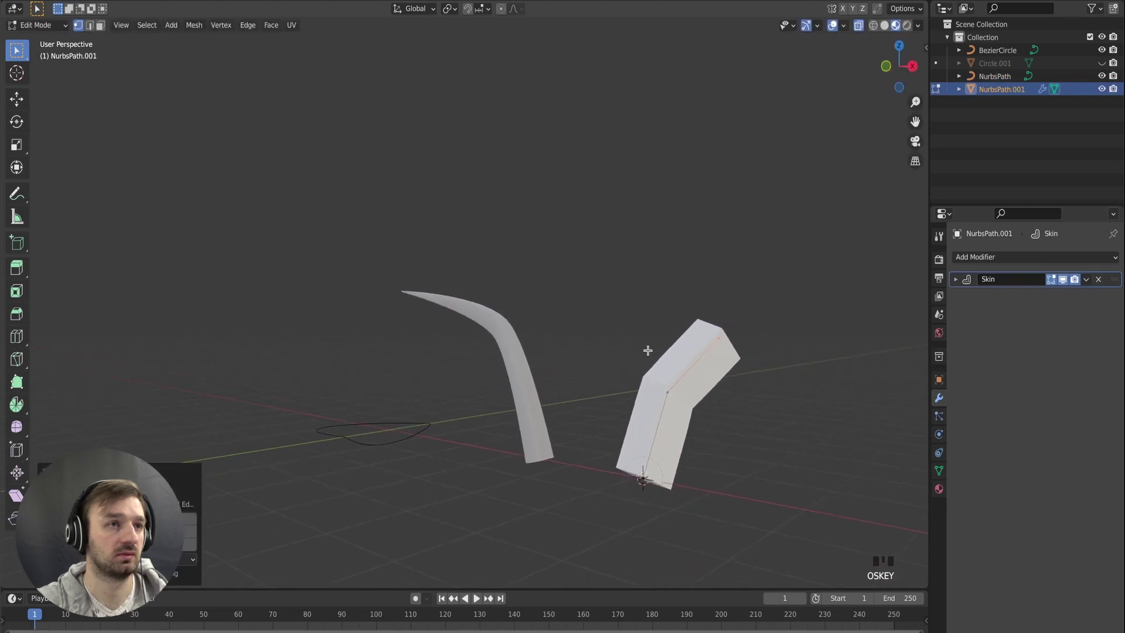
{"action": "key", "text": "e"}
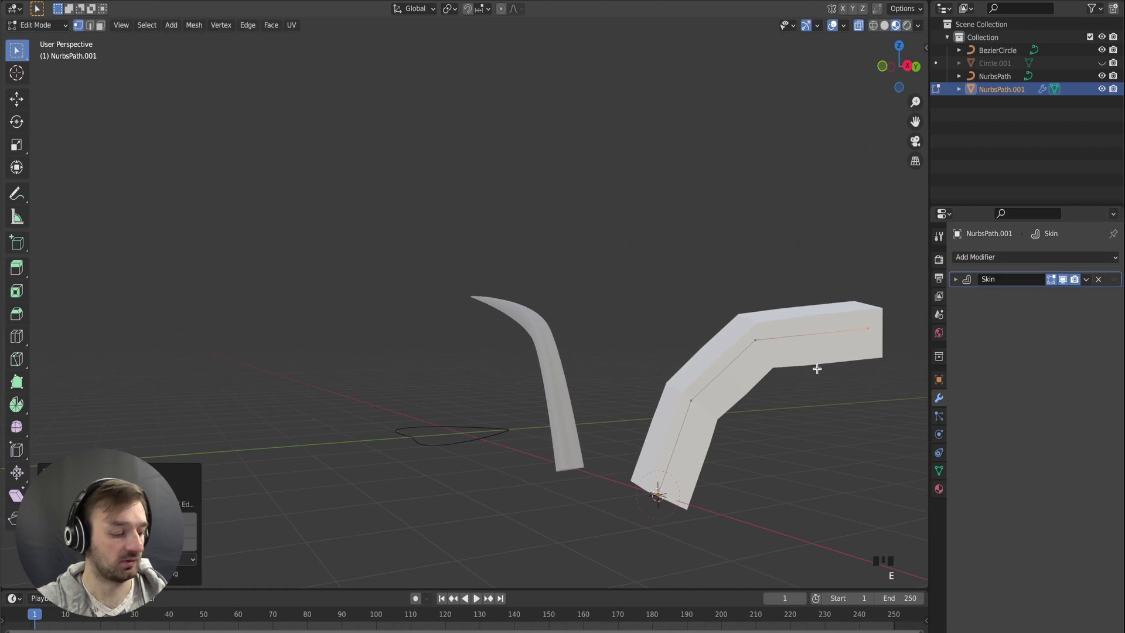
Shrink the skin radius so the blade tapers at the tip and matches the curved leaf's thickness.
{"action": "key", "text": "a"}
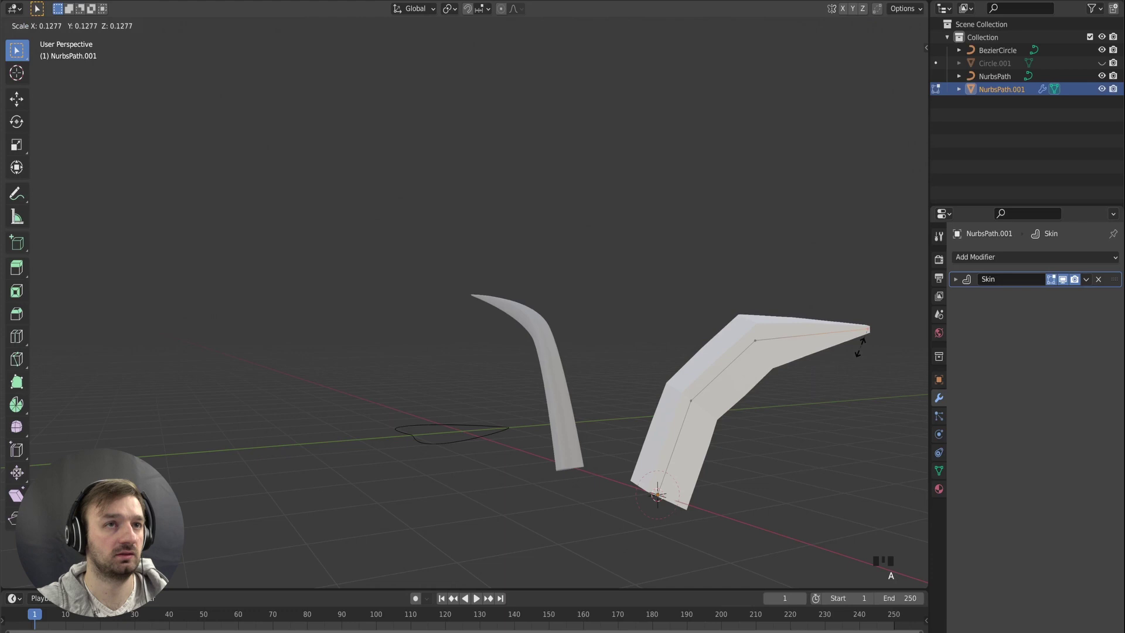
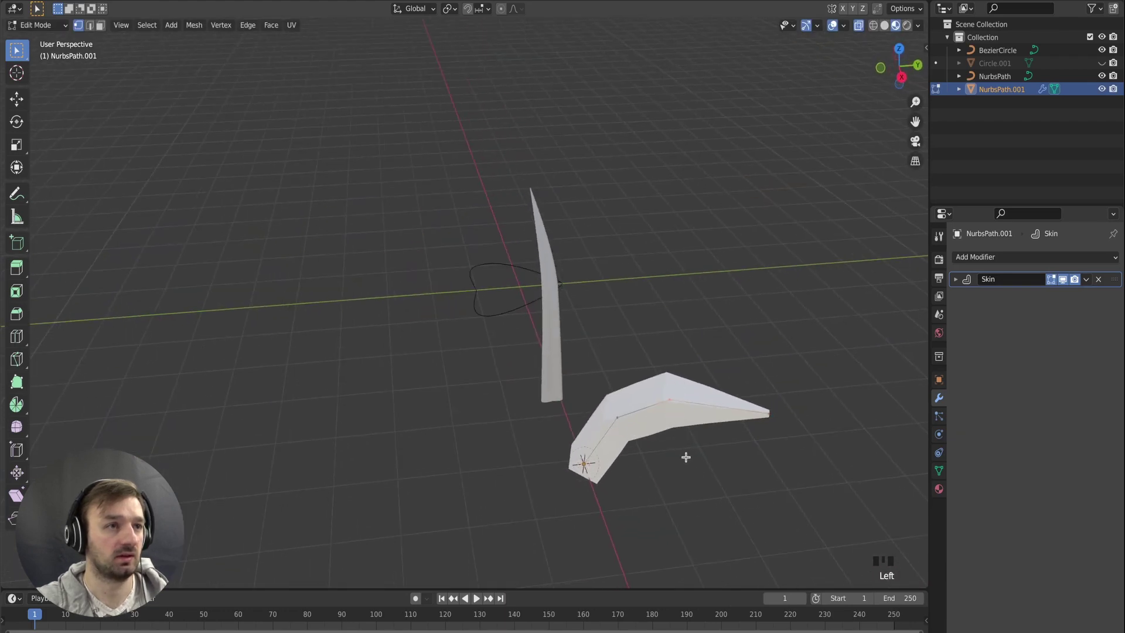
{"action": "key", "text": "a"}
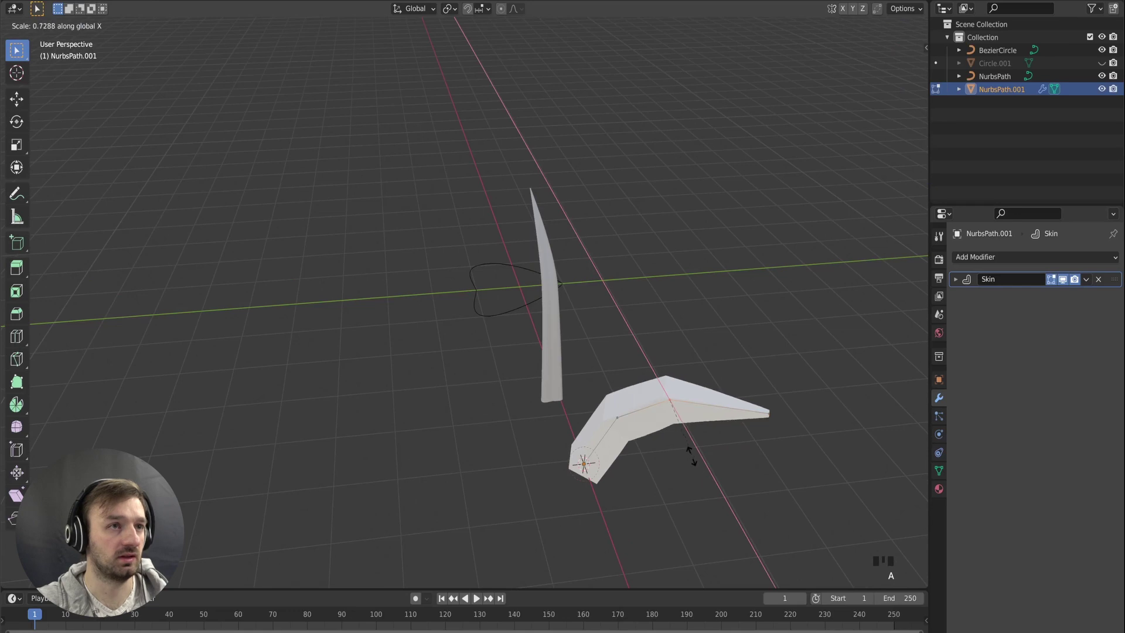
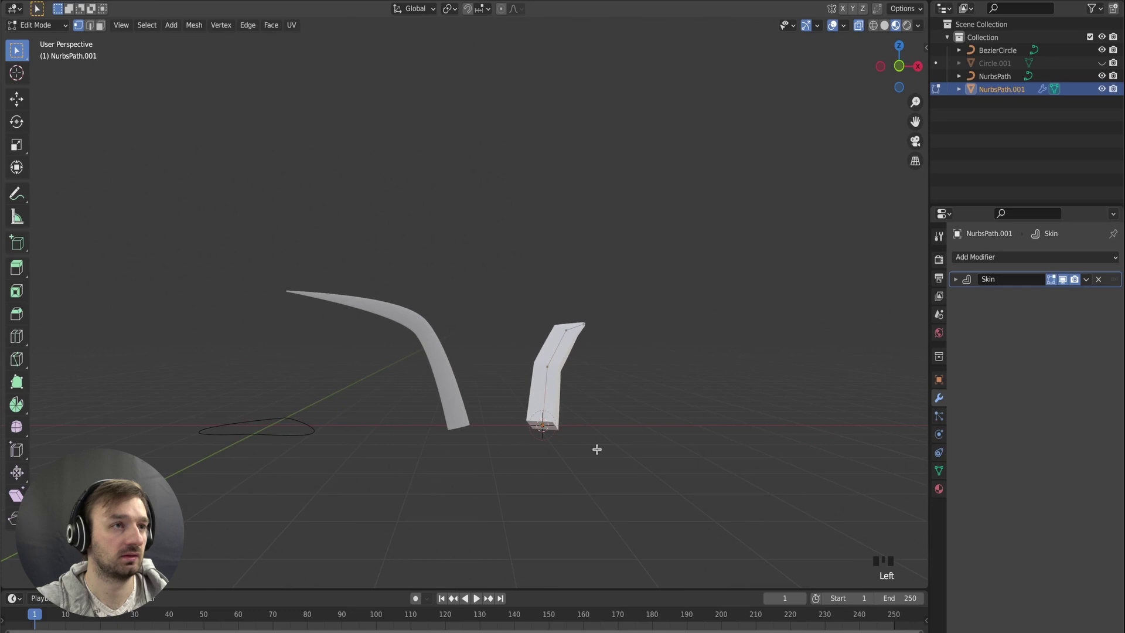
{"action": "key", "text": "a"}
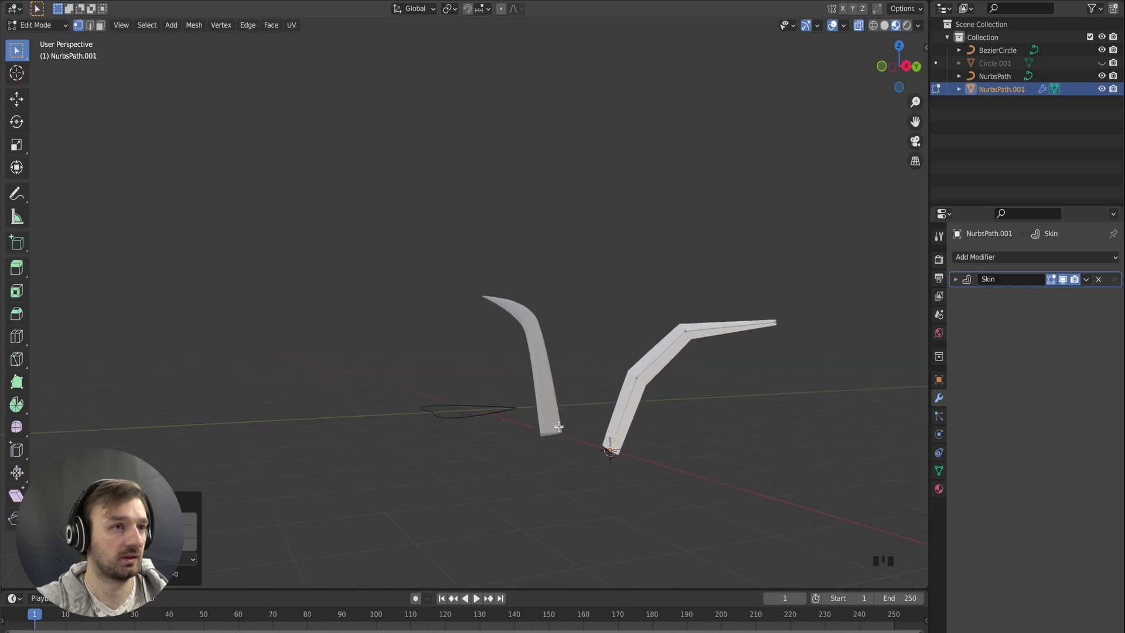
{"action": "key", "text": "a"}
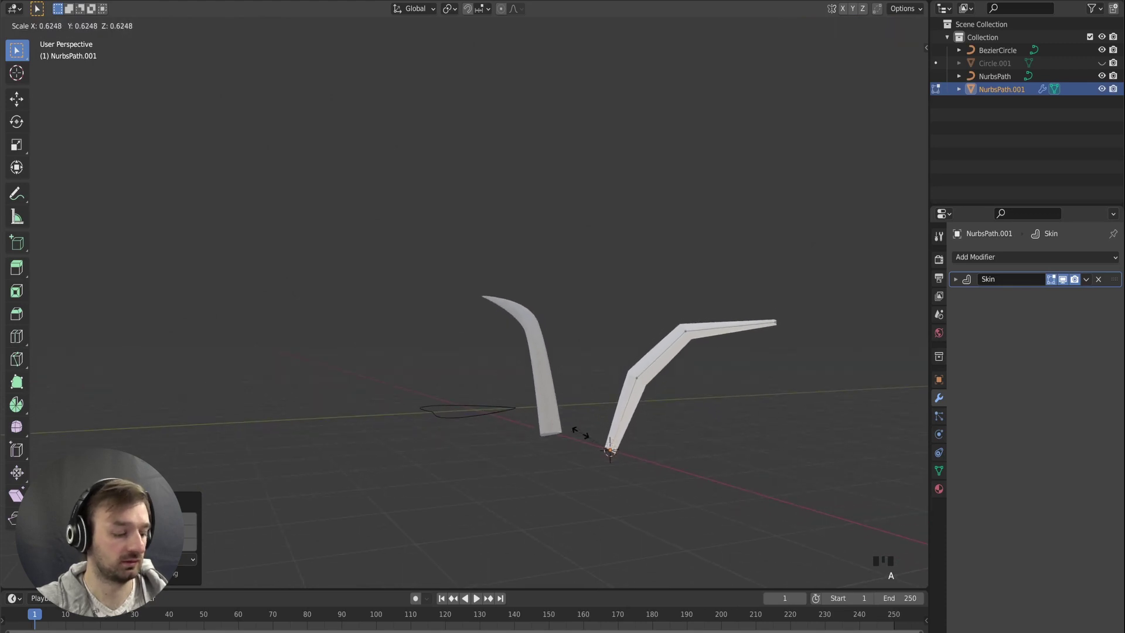
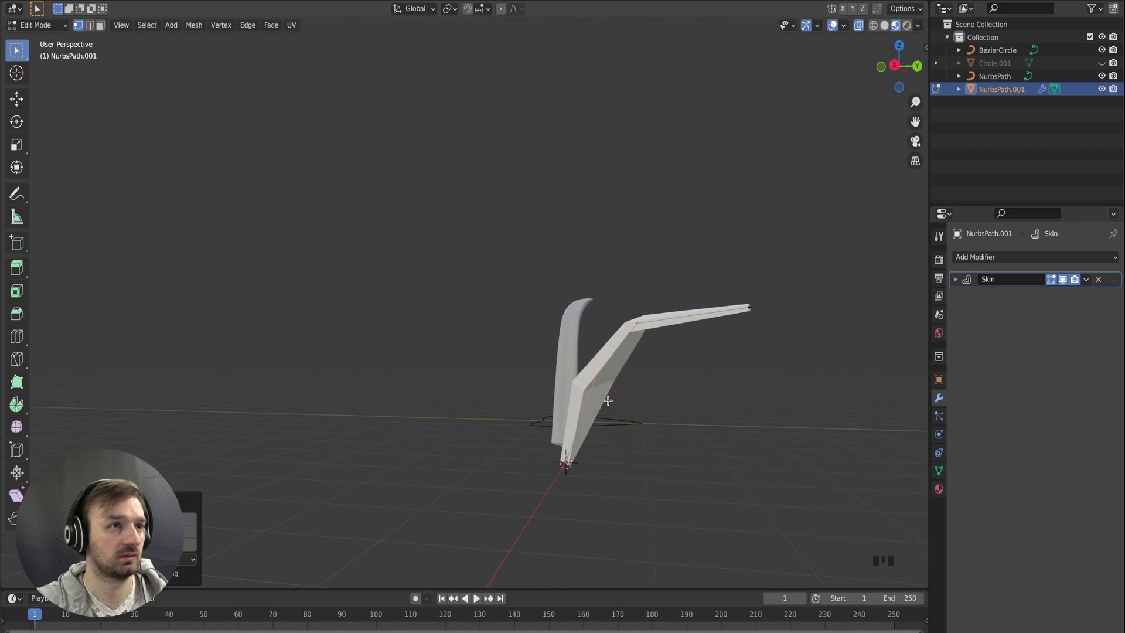
{"action": "key", "text": "Tab"}
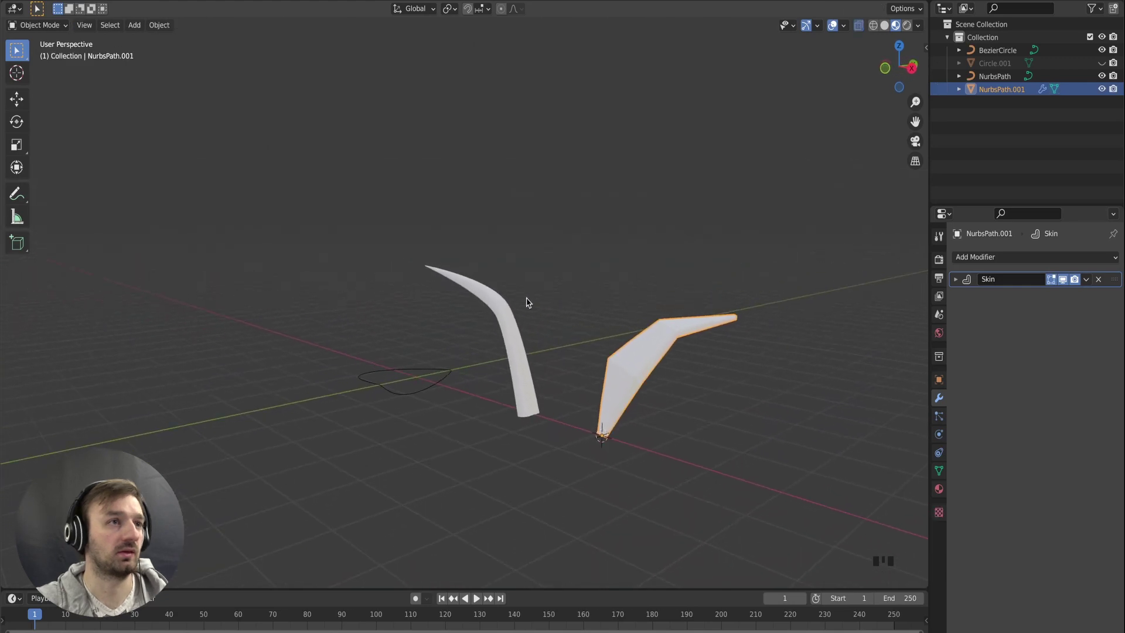
Select the curved leaf and inspect its dense mesh in edit mode, then leave it.
{"action": "left_click", "coordinate": [528, 325]}
{"action": "left_click", "coordinate": [555, 324]}
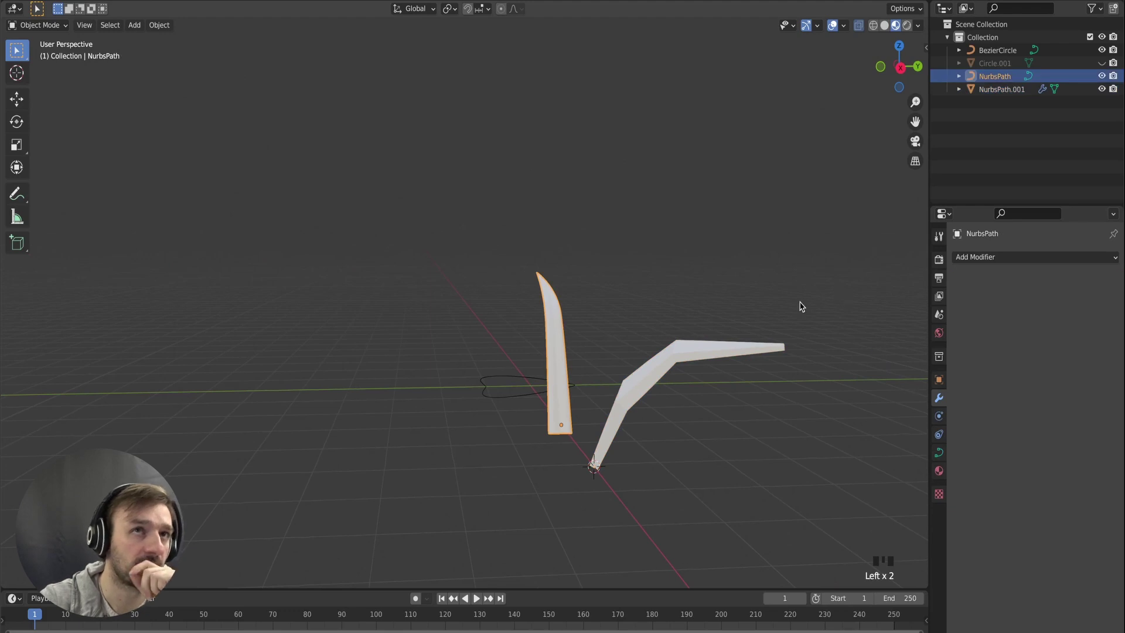
{"action": "left_click_drag", "start_coordinate": [159, 30], "coordinate": [364, 386]}
{"action": "key", "text": "Tab"}
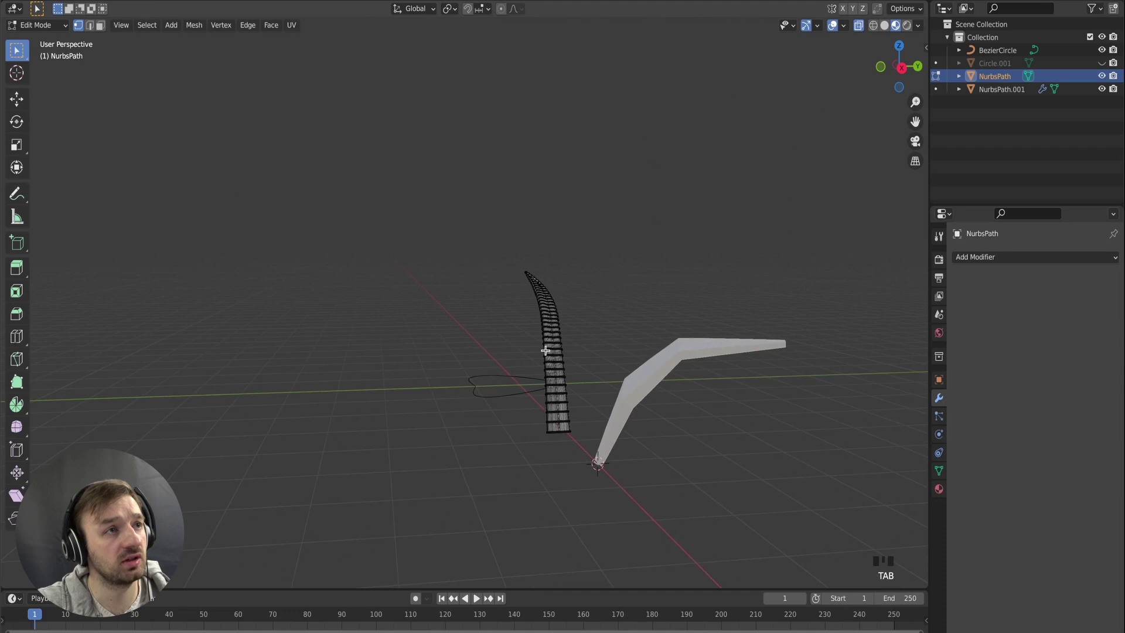
{"action": "key", "text": "Tab"}
Add a Subdivision modifier to the angular leaf and check its smoothed bend in edit mode.
{"action": "left_click", "coordinate": [651, 374]}
{"action": "left_click_drag", "start_coordinate": [1019, 264], "coordinate": [764, 432]}
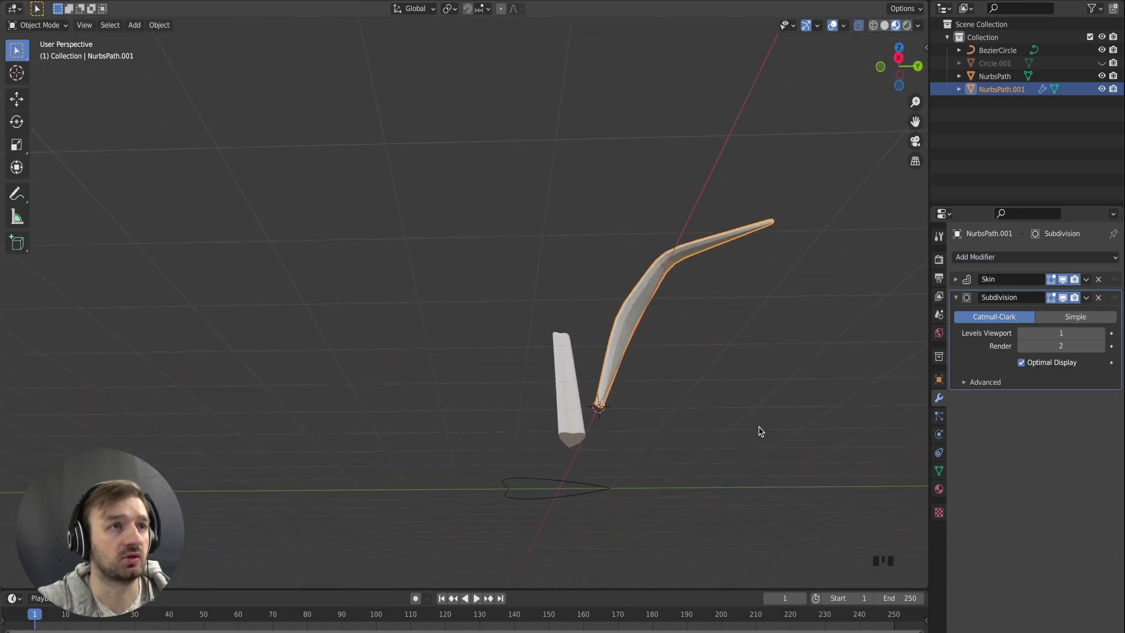
{"action": "key", "text": "Tab"}
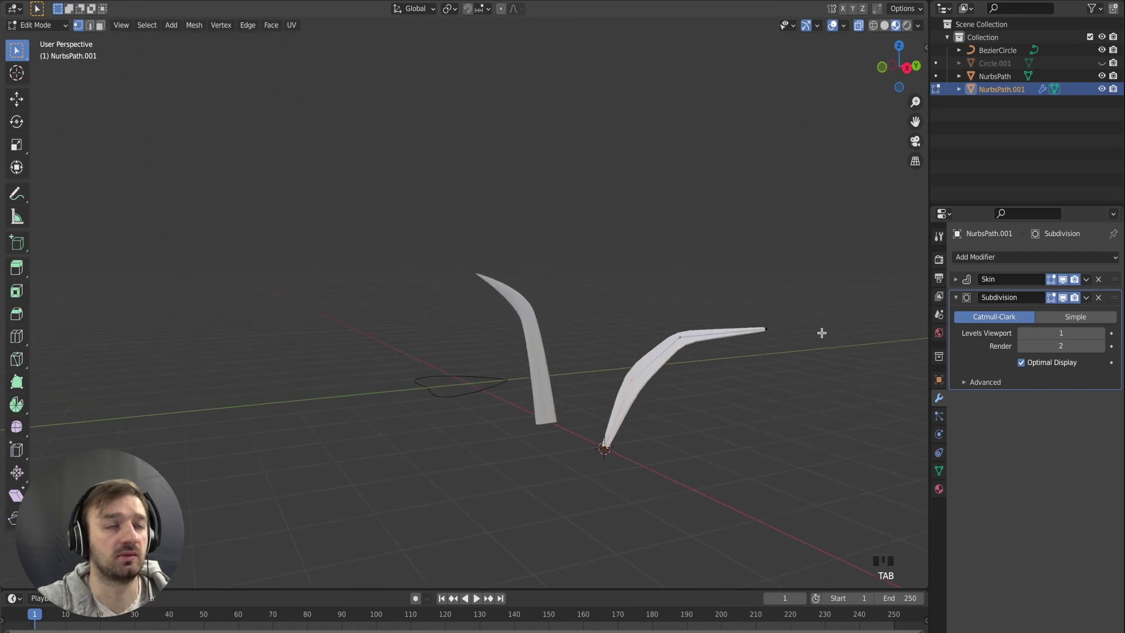
{"action": "left_click", "coordinate": [1090, 303]}
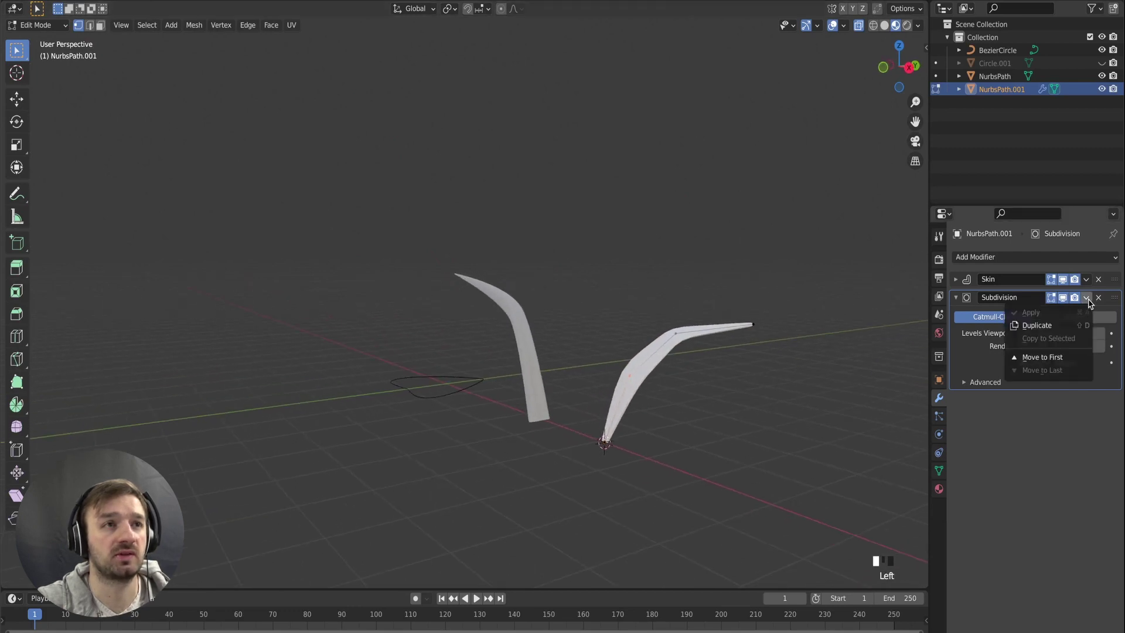
{"action": "key", "text": "Tab"}
{"action": "key", "text": "Tab"}
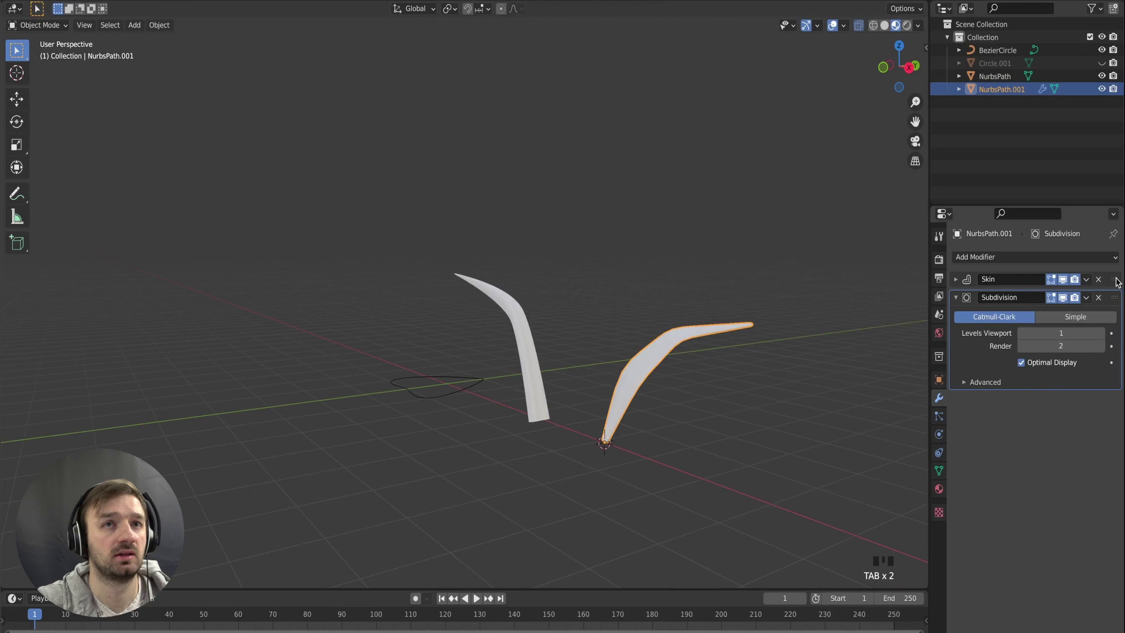
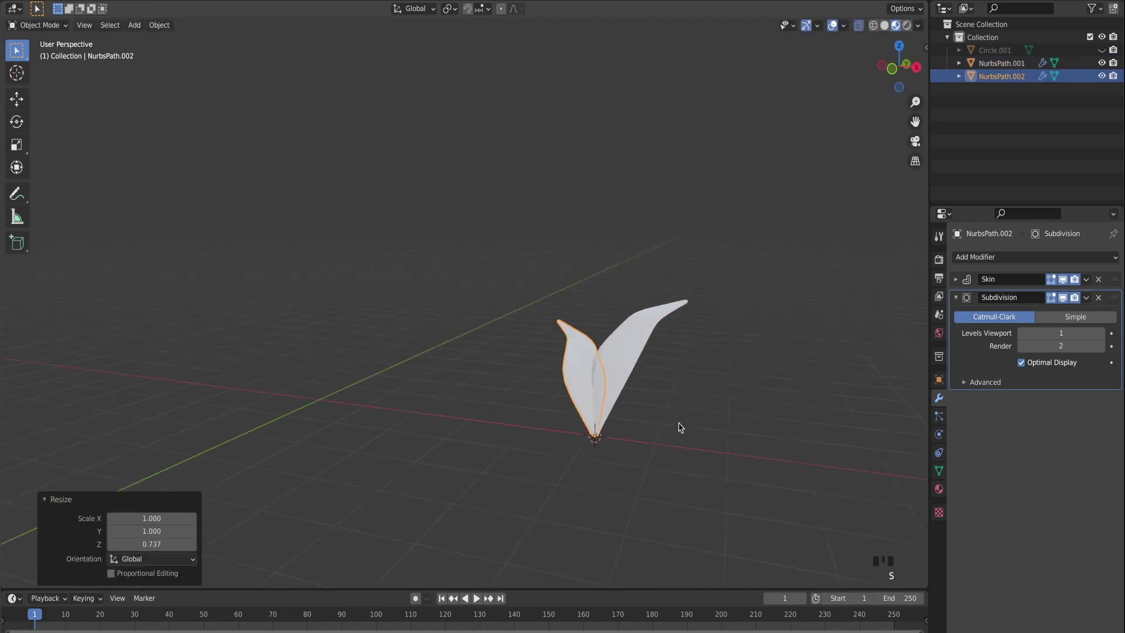
Duplicate the leaf, rotate the copy around Z and shorten it to about 0.737 height.
{"action": "key", "text": "s"}
{"action": "left_click", "coordinate": [677, 416]}
{"action": "key", "text": "shift+d"}
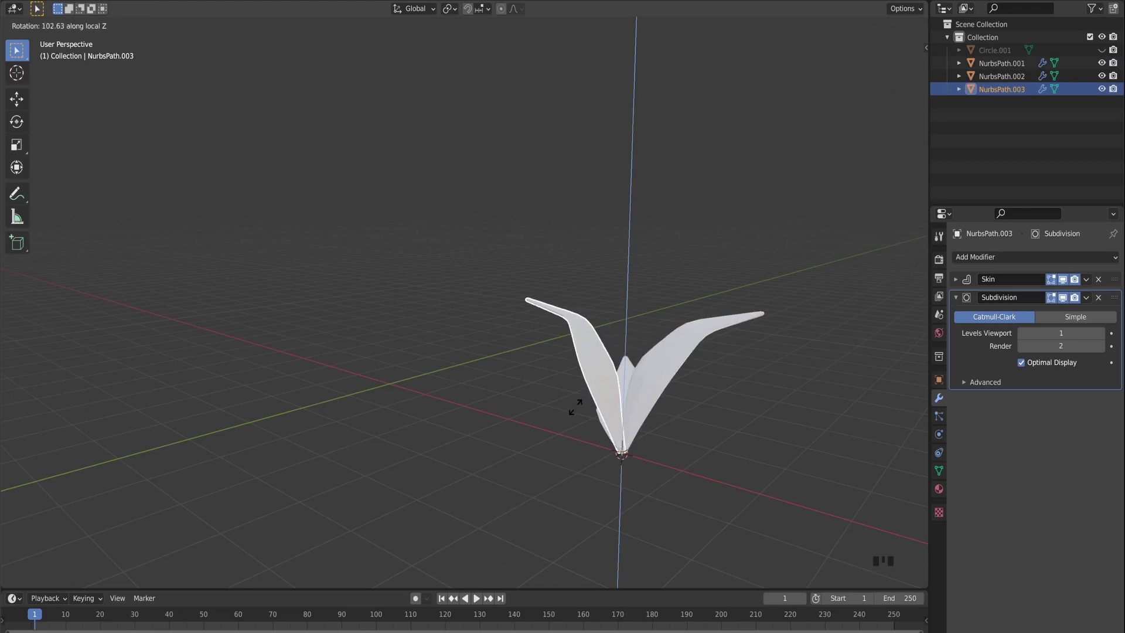
{"action": "key", "text": "shift+z"}
{"action": "key", "text": "z"}
{"action": "left_click", "coordinate": [859, 26]}
{"action": "key", "text": "s"}
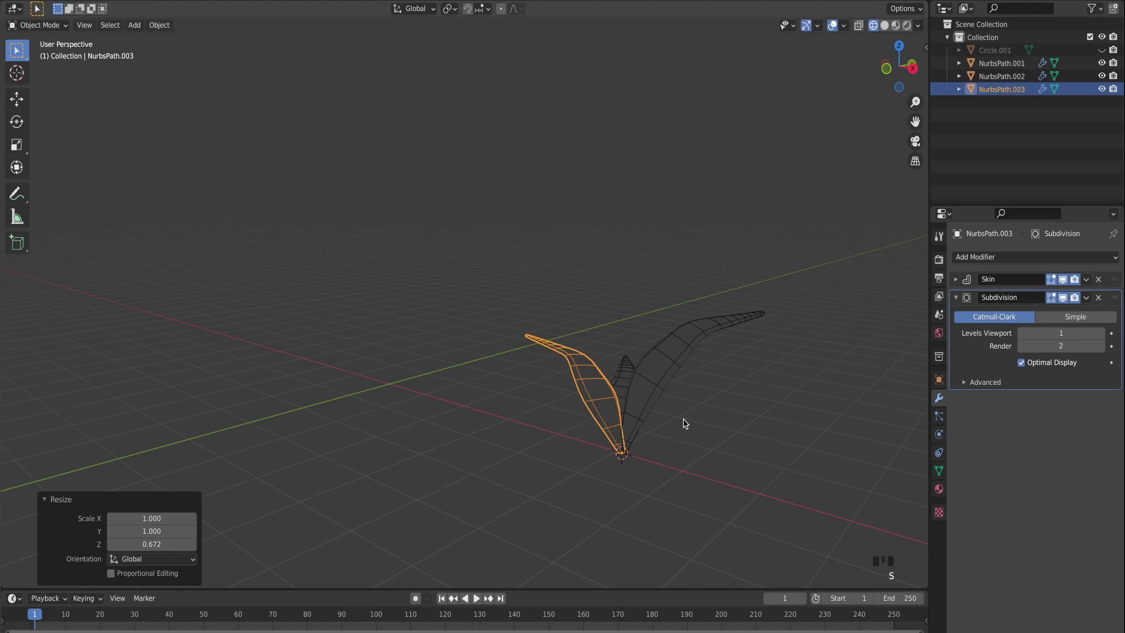
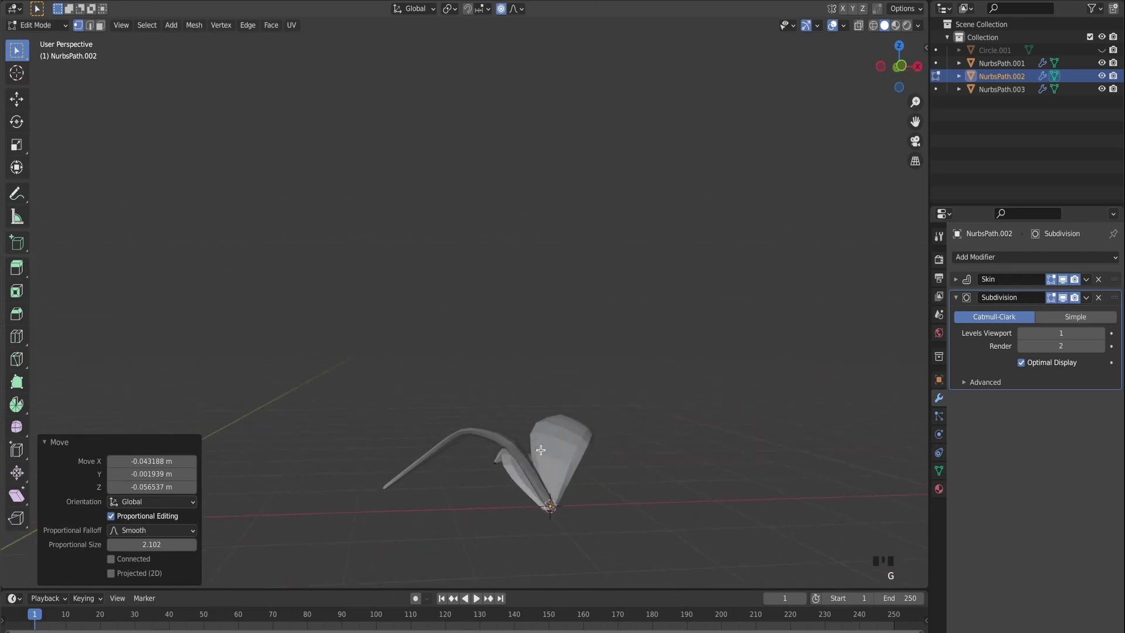
Duplicate a leaf, rotate it around the centre and reshape its tip.
{"action": "key", "text": "Tab"}
{"action": "key", "text": "shift+d"}
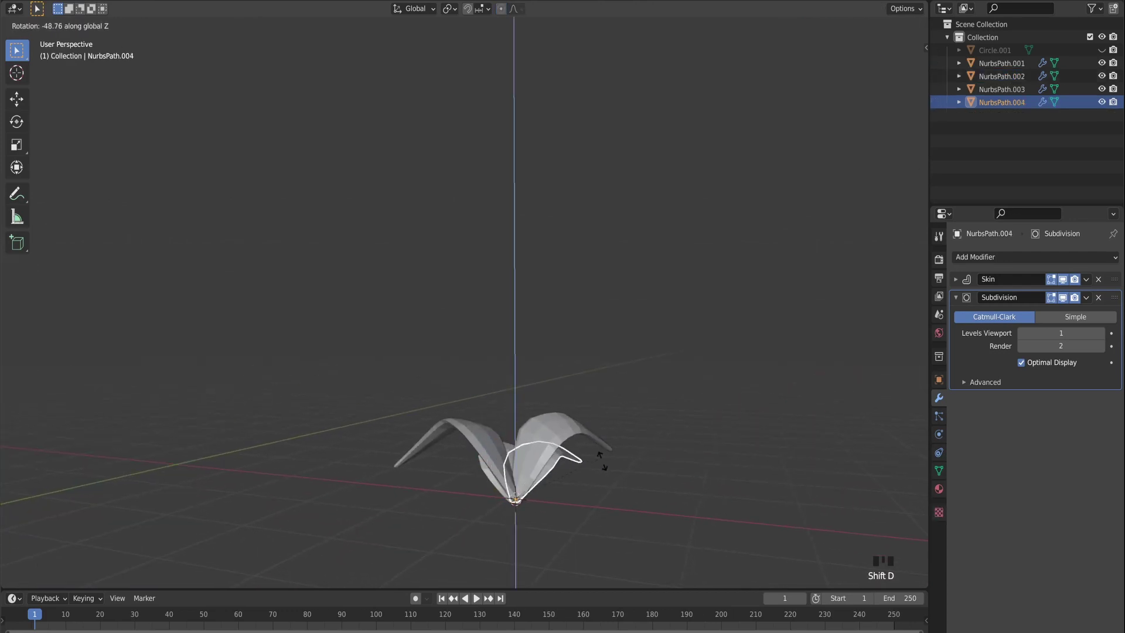
{"action": "left_click", "coordinate": [524, 384]}
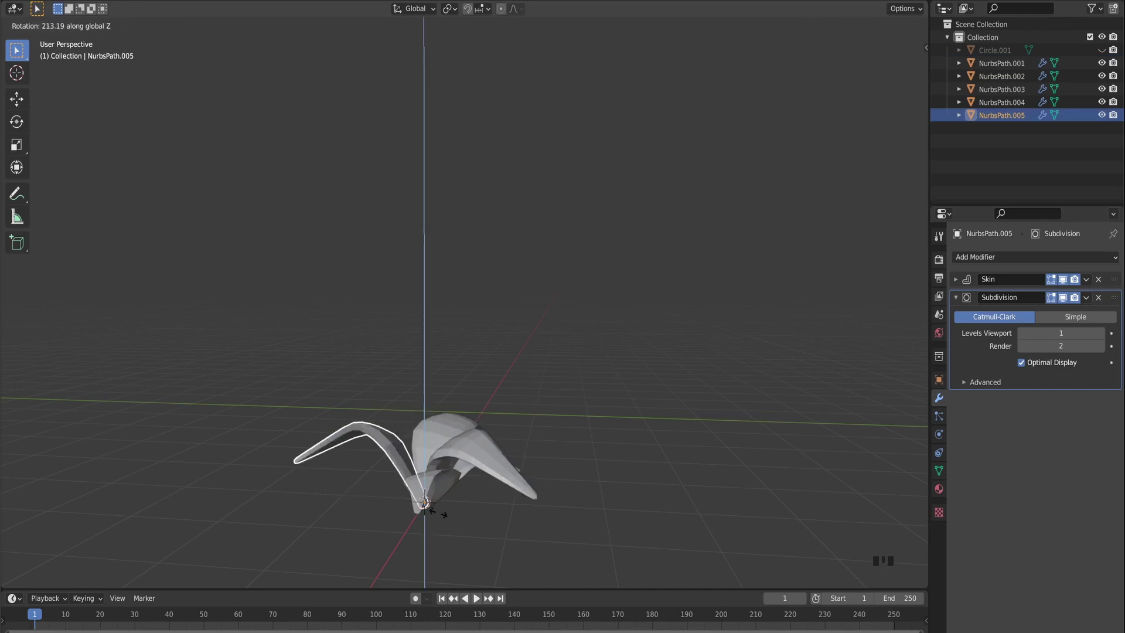
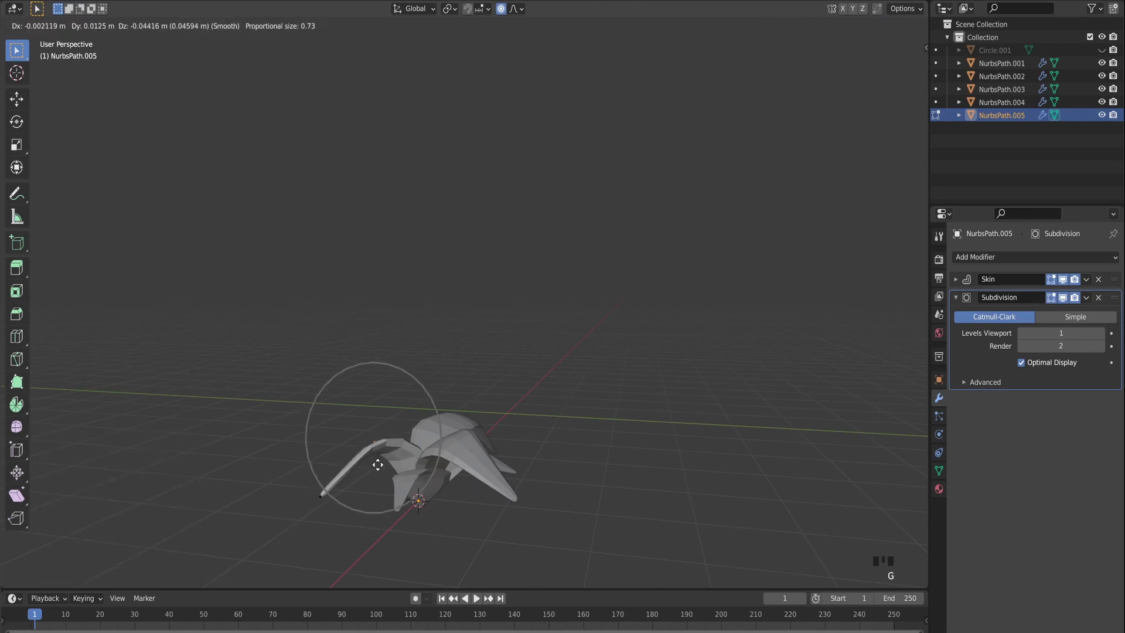
{"action": "key", "text": "Tab"}
Duplicate NurbsPath.002 twice more and rotate the copies around the centre to fill the rosette.
{"action": "left_click", "coordinate": [529, 427]}
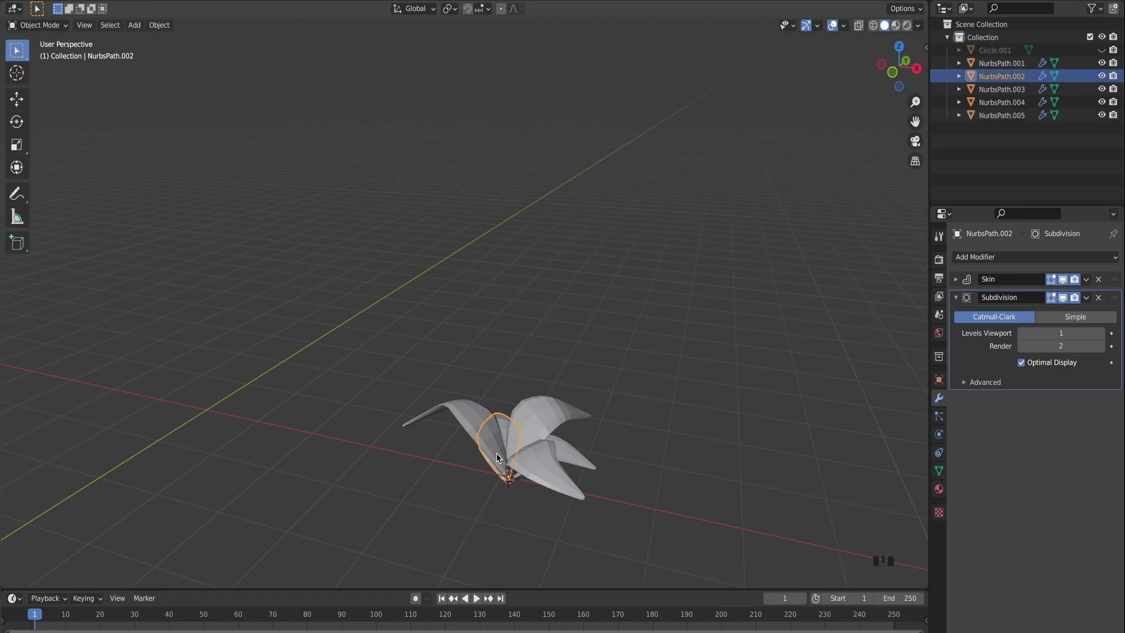
{"action": "key", "text": "shift+d"}
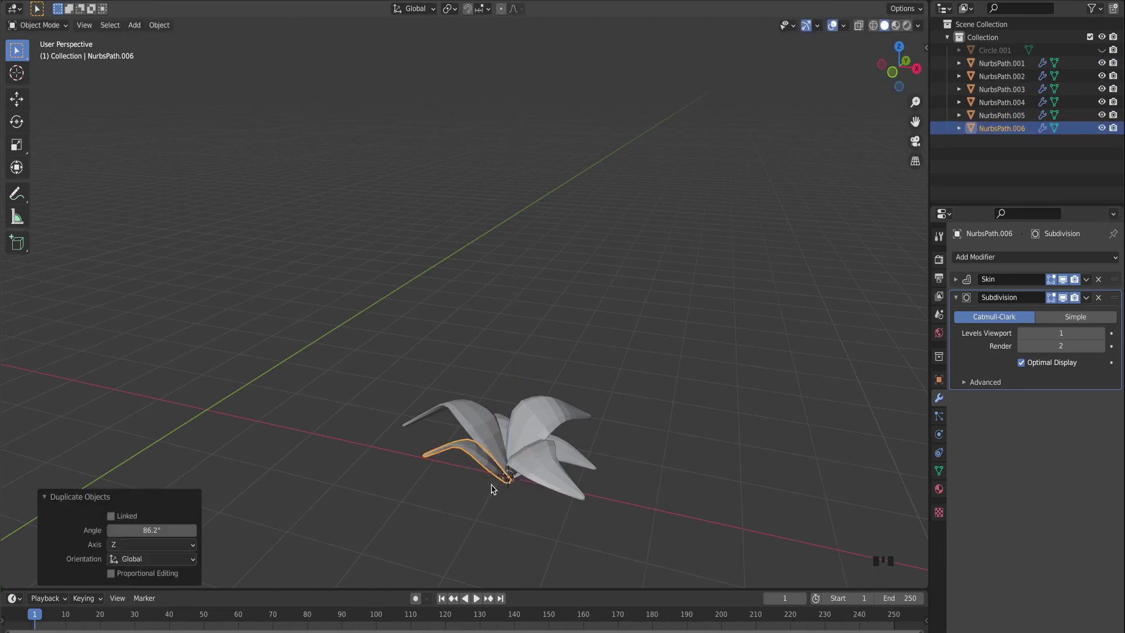
{"action": "left_click", "coordinate": [529, 438]}
{"action": "key", "text": "shift+d"}
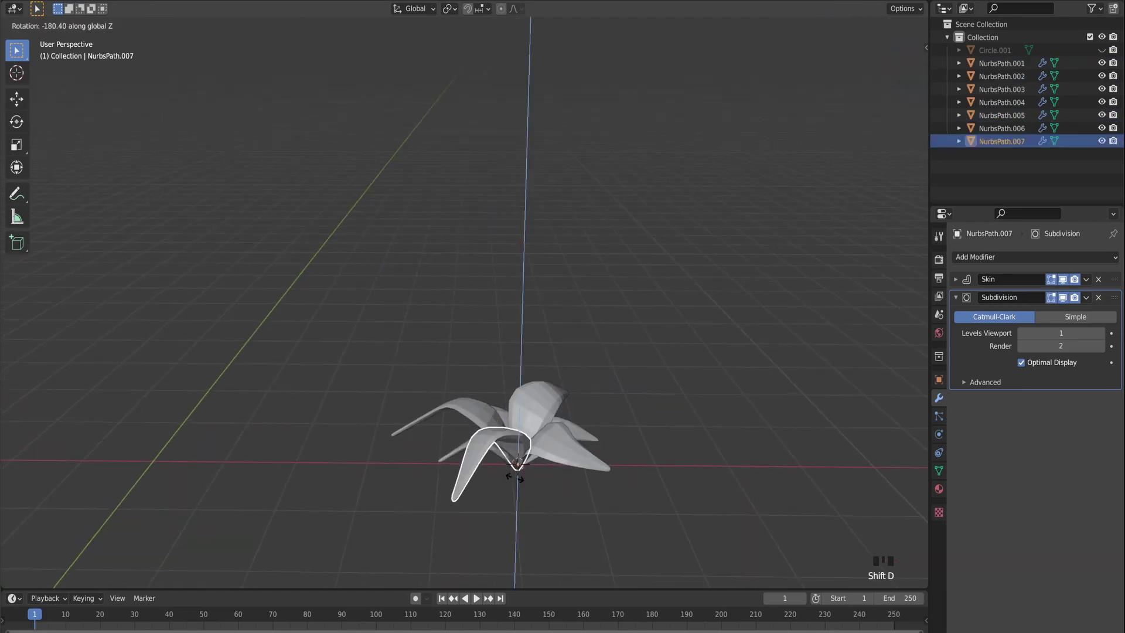
{"action": "key", "text": "r"}
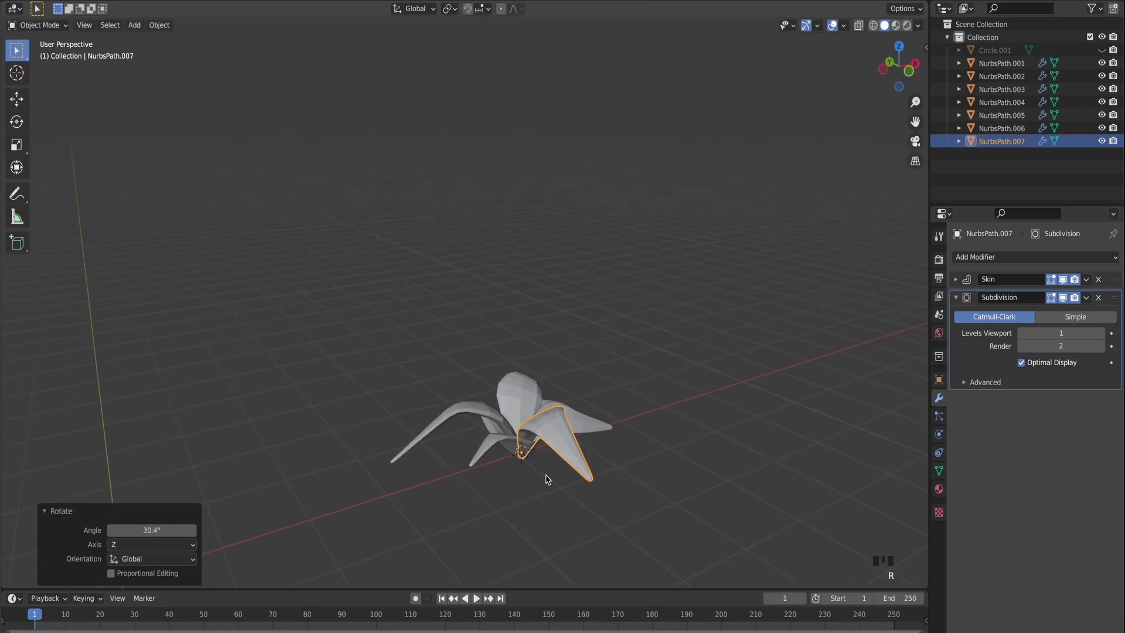
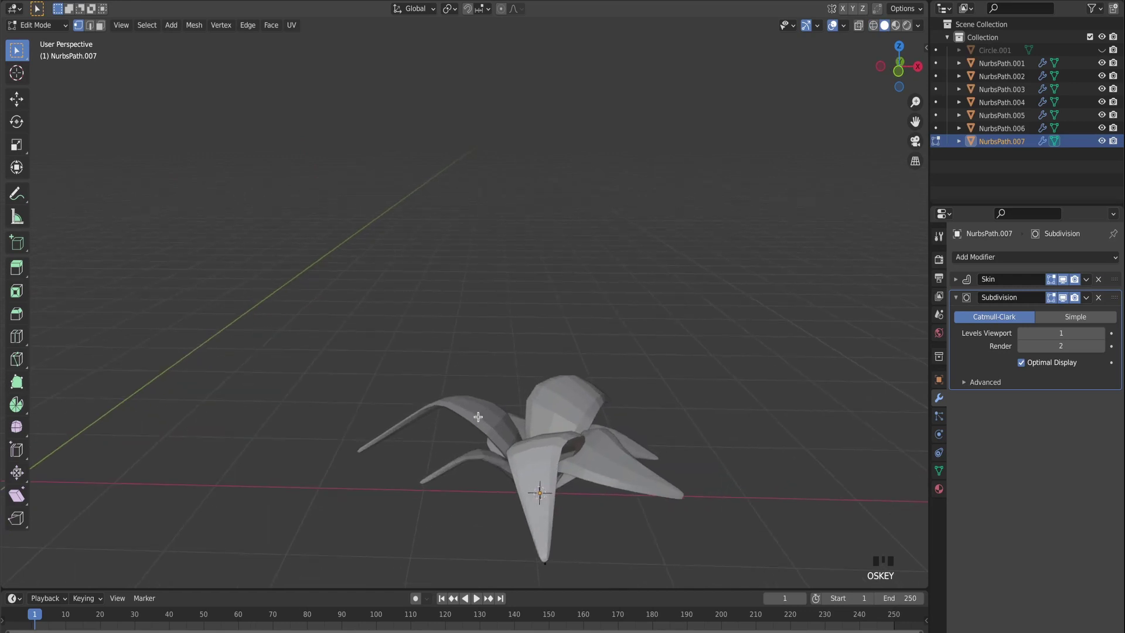
Rotate the last leaf NurbsPath.007 around Z and move part of it in edit mode.
{"action": "key", "text": "Tab"}
{"action": "key", "text": "r"}
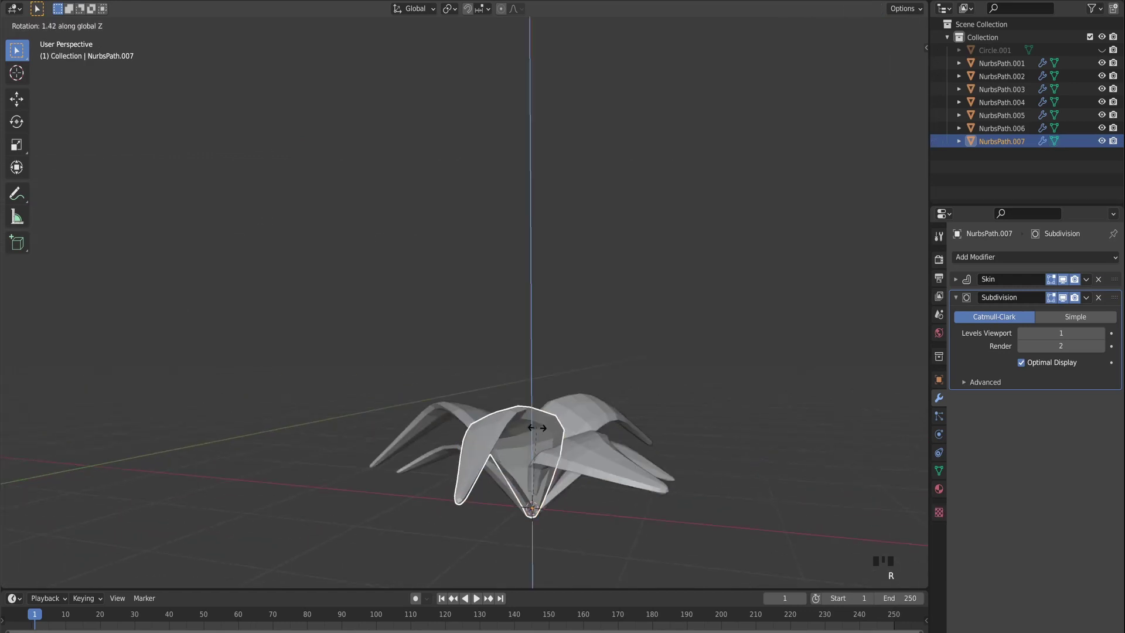
{"action": "key", "text": "z"}
{"action": "key", "text": "Tab"}
{"action": "key", "text": "Tab"}
{"action": "left_click", "coordinate": [497, 421]}
Scale the last leaf's points along X to flatten it to roughly half its width.
{"action": "key", "text": "Tab"}
{"action": "key", "text": "Tab"}
{"action": "left_click", "coordinate": [503, 422]}
{"action": "key", "text": "Tab"}
{"action": "key", "text": "g"}
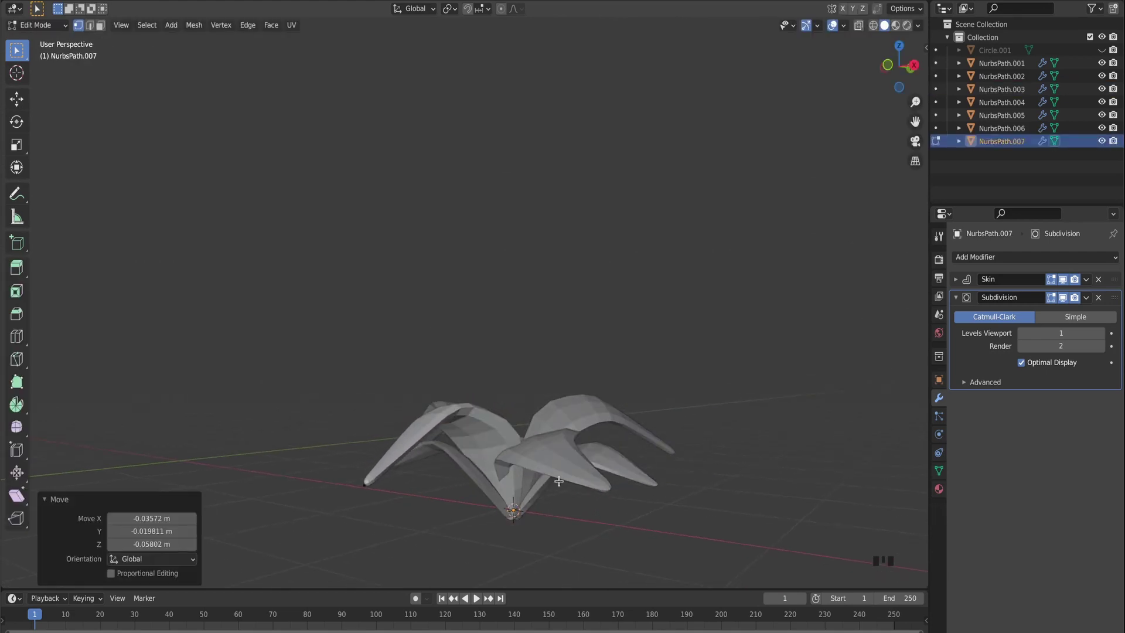
{"action": "key", "text": "s"}
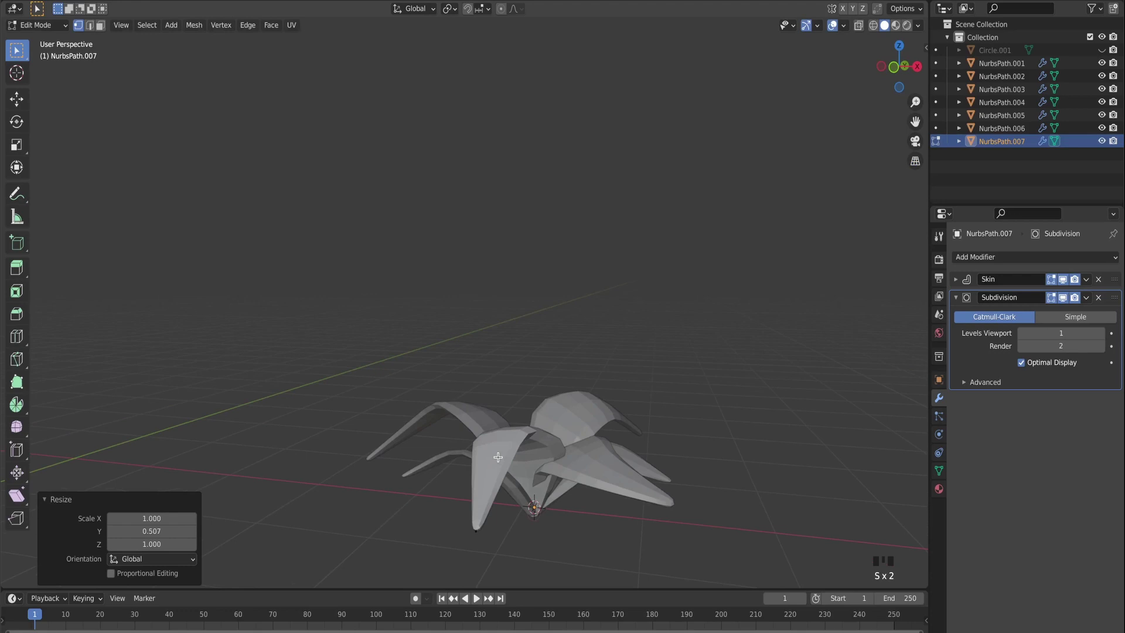
{"action": "key", "text": "a"}
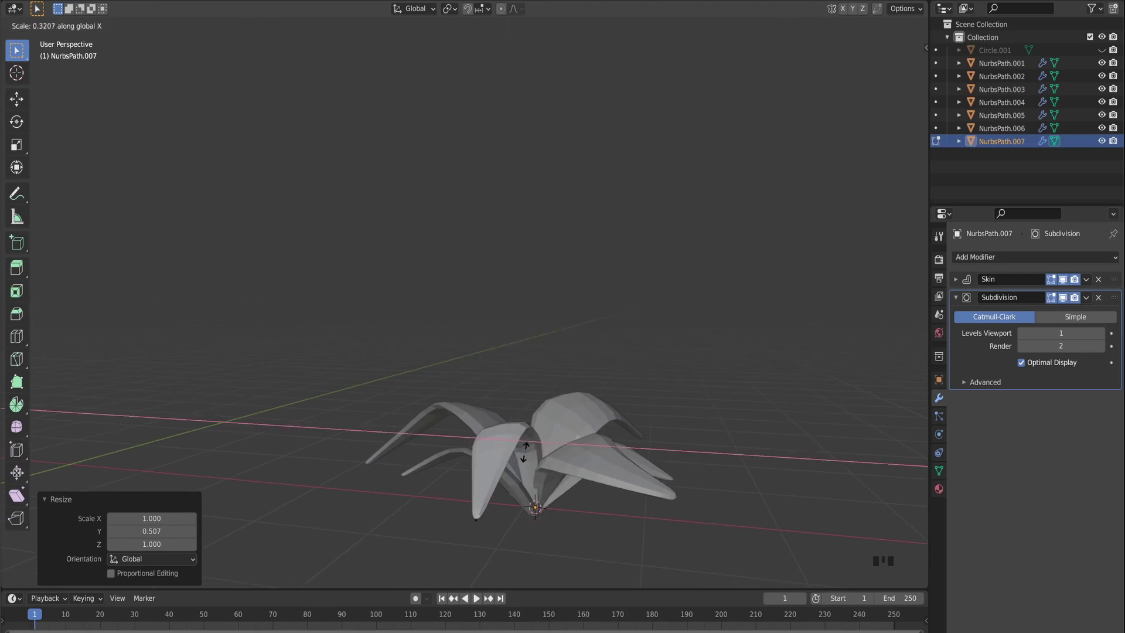
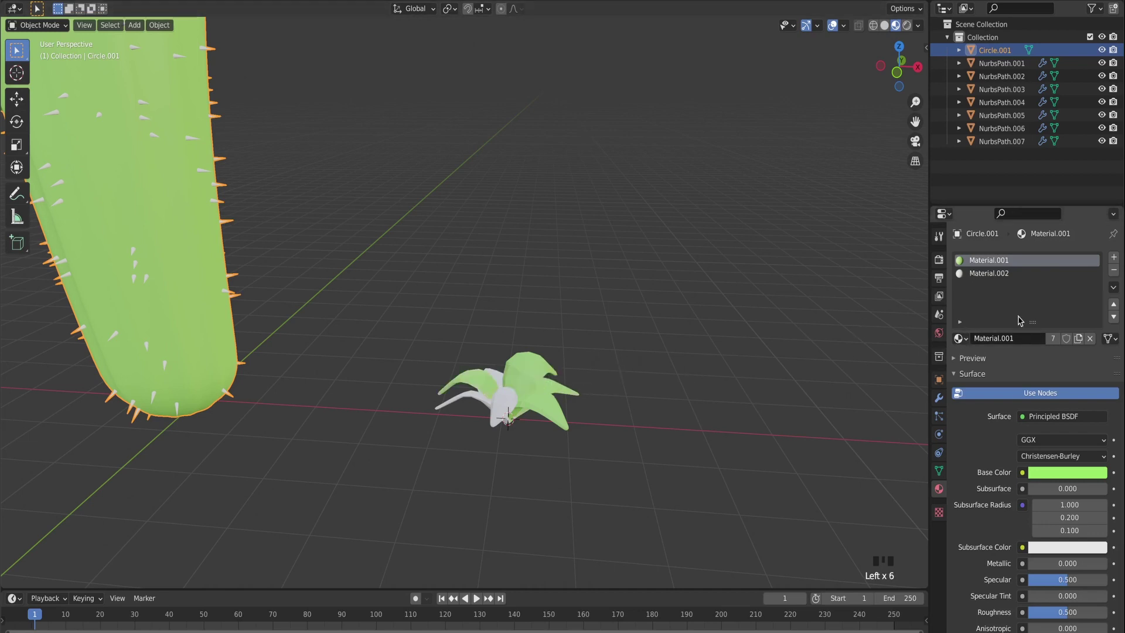
Assign the green Material.001 to the remaining white leaves and link materials across the rosette.
{"action": "left_click_drag", "start_coordinate": [940, 348], "coordinate": [504, 404]}
{"action": "left_click_drag", "start_coordinate": [931, 350], "coordinate": [483, 397]}
{"action": "left_click_drag", "start_coordinate": [947, 343], "coordinate": [498, 384]}
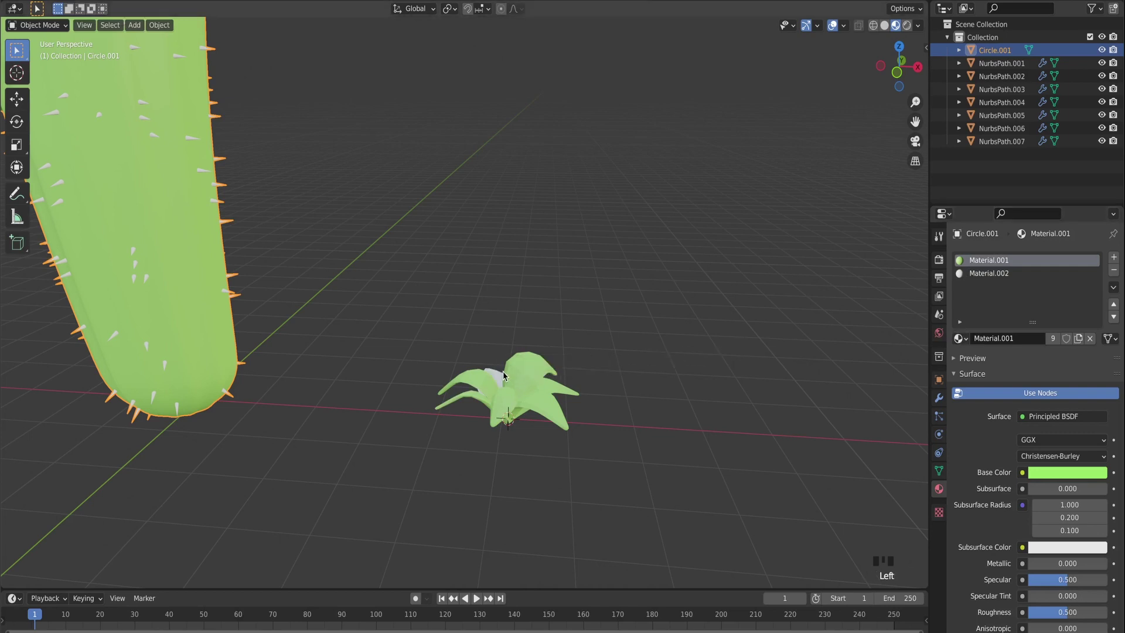
{"action": "left_click_drag", "start_coordinate": [734, 366], "coordinate": [440, 395]}
{"action": "key", "text": "Tab"}
{"action": "key", "text": "Tab"}
{"action": "left_click", "coordinate": [398, 465]}
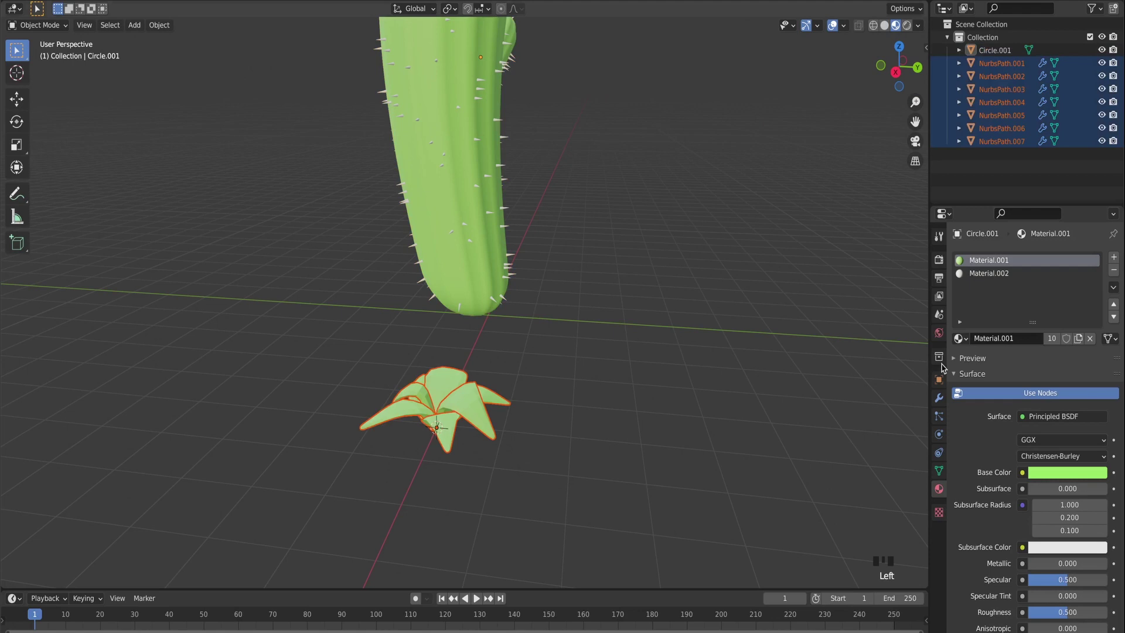
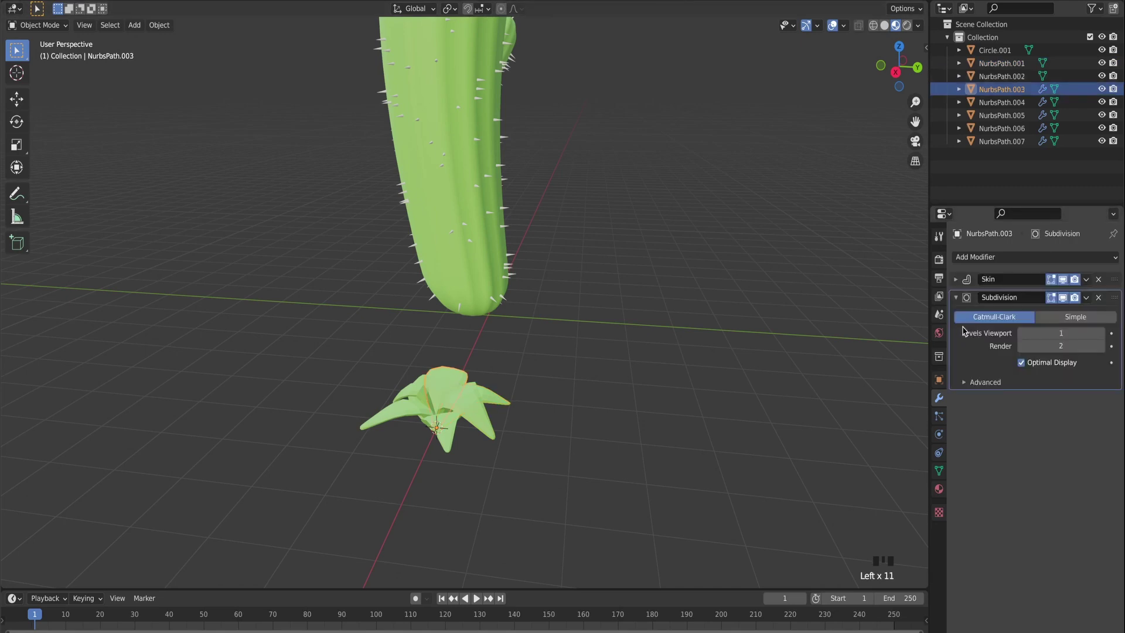
Apply the Skin and Subdivision modifiers permanently on each leaf.
{"action": "left_click_drag", "start_coordinate": [1087, 285], "coordinate": [424, 387]}
{"action": "left_click_drag", "start_coordinate": [1087, 284], "coordinate": [397, 397]}
{"action": "left_click_drag", "start_coordinate": [1092, 285], "coordinate": [402, 421]}
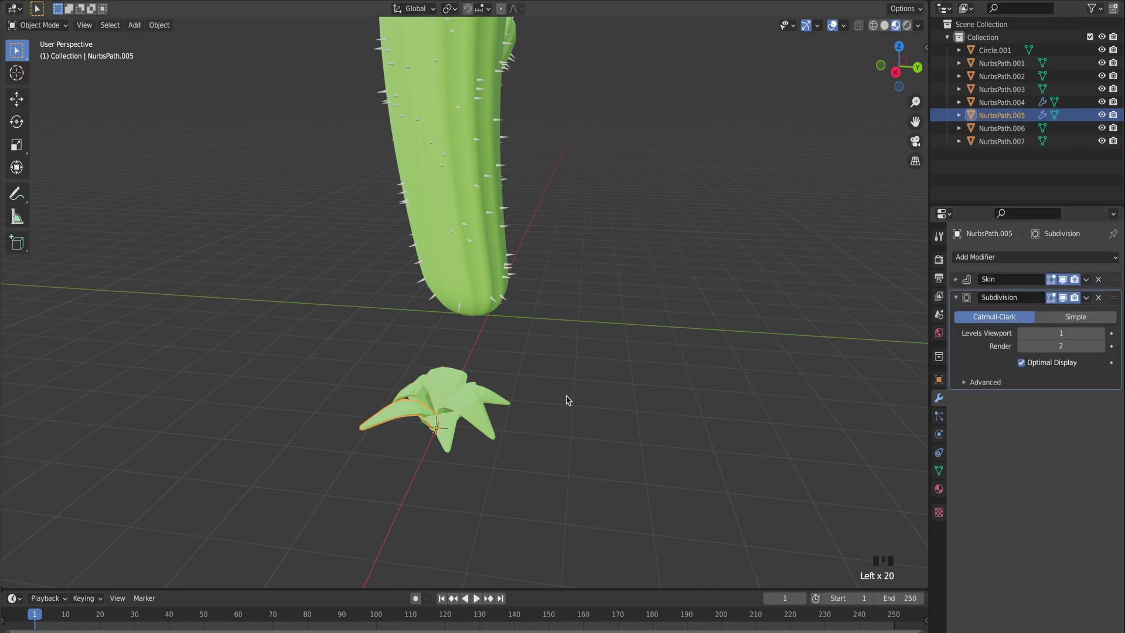